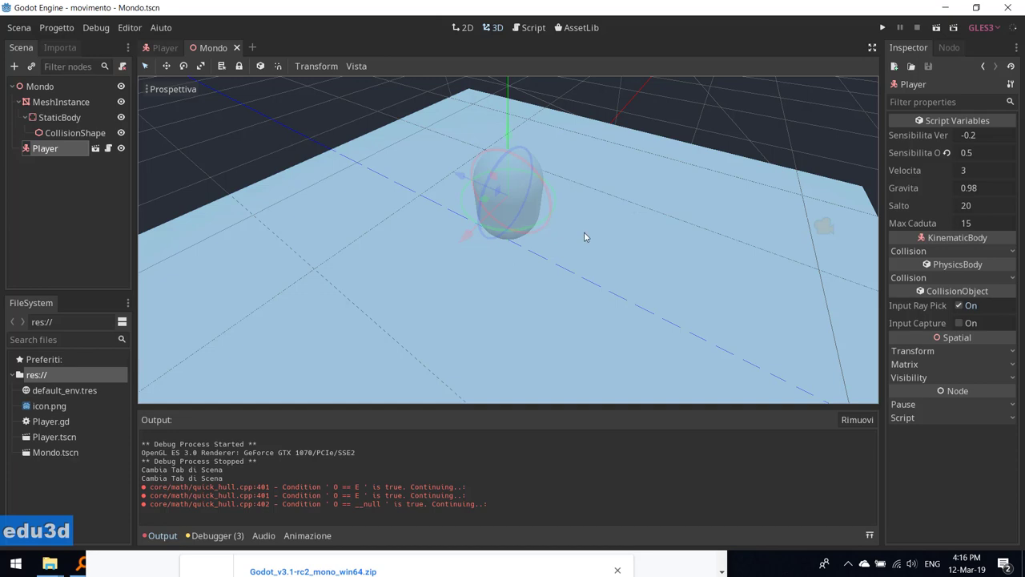
- Orbit the 3D viewport around the Player capsule before running the project
middle_click(508, 286)
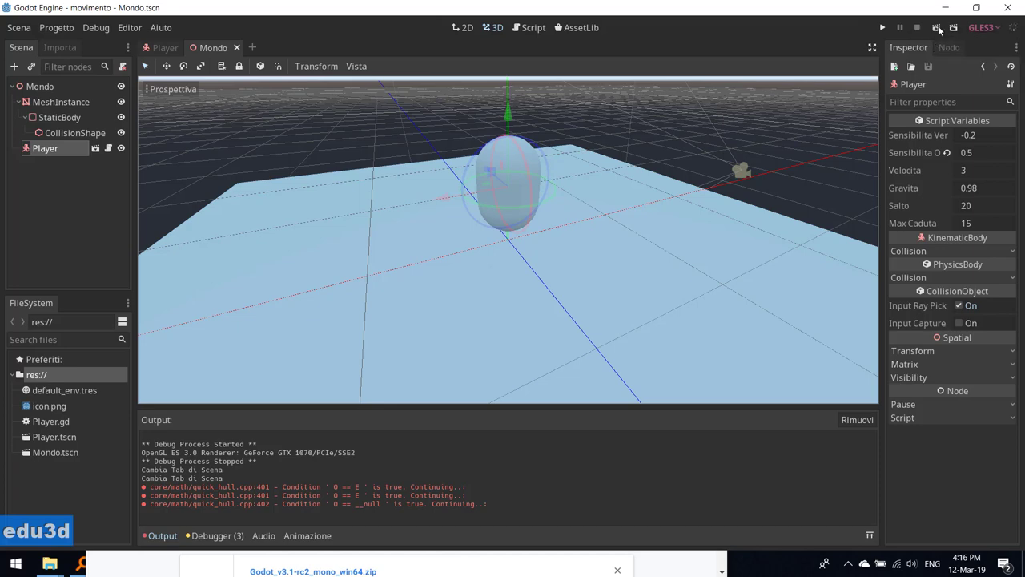
- Focus the game window and drive the capsule player forward and backward across the floor
left_click(942, 30)
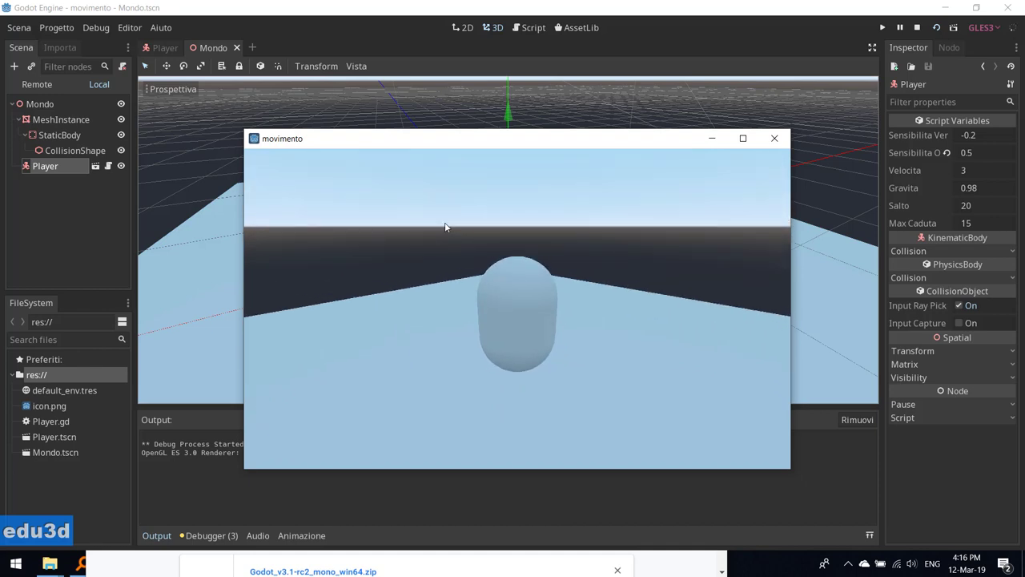
key("Up")
key("Up")
key("Up")
key("Up")
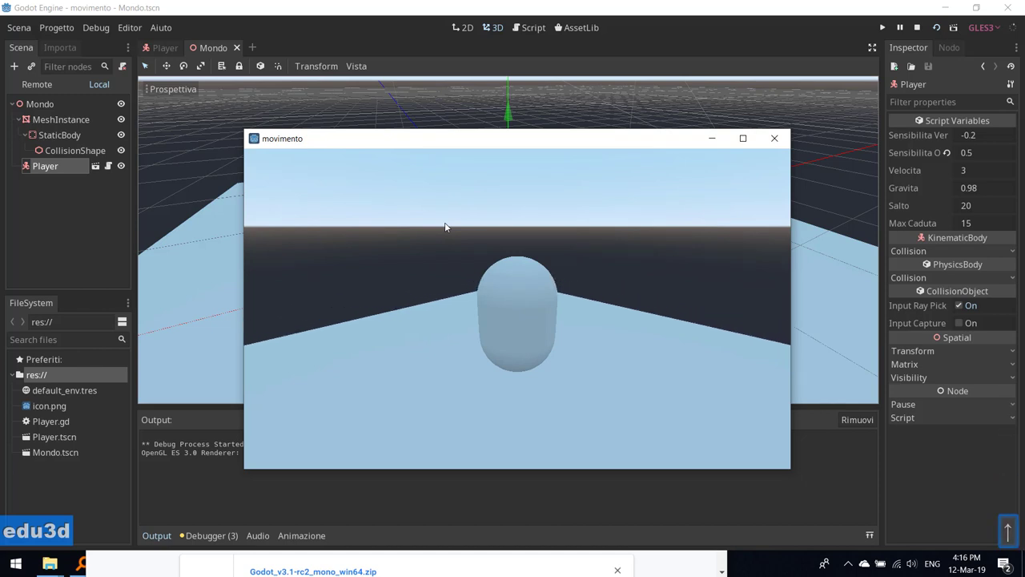
key("Up")
key("Up")
key("Up")
key("Up")
key("Down")
key("Down")
key("Down")
key("Down")
key("Down")
key("Down")
key("Down")
key("Down")
key("Down")
key("Down")
key("Down")
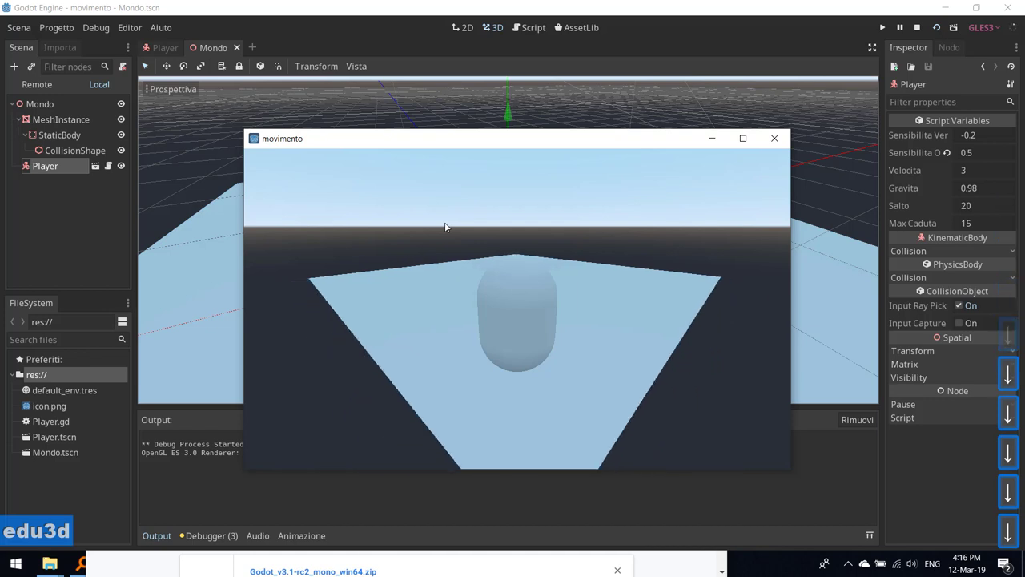
- Move the player forward again while turning it to the left
key("Up")
key("Left")
key("Left")
key("Left")
key("Left")
key("Left")
key("Left")
key("Left")
key("Left")
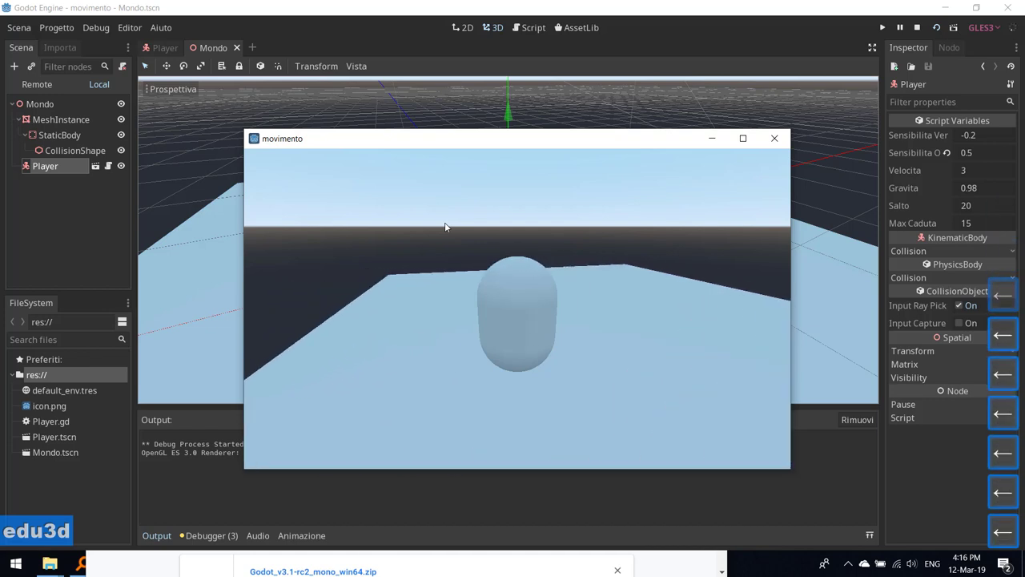
- Rotate the camera in every direction to look around, then turn it back toward the floor
key("Left")
key("Up")
key("Up")
key("Up")
key("Up")
key("Down")
key("Up")
key("Down")
key("Down")
key("Down")
key("Down")
key("Right")
key("Right")
key("Right")
key("Up")
key("Up")
key("Down")
key("Down")
key("Down")
key("space")
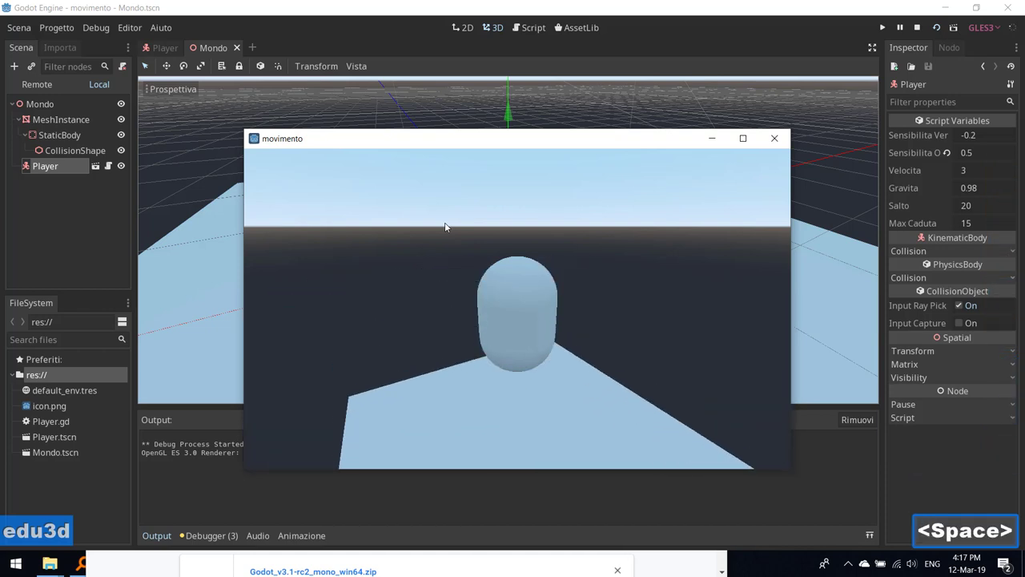
key("space")
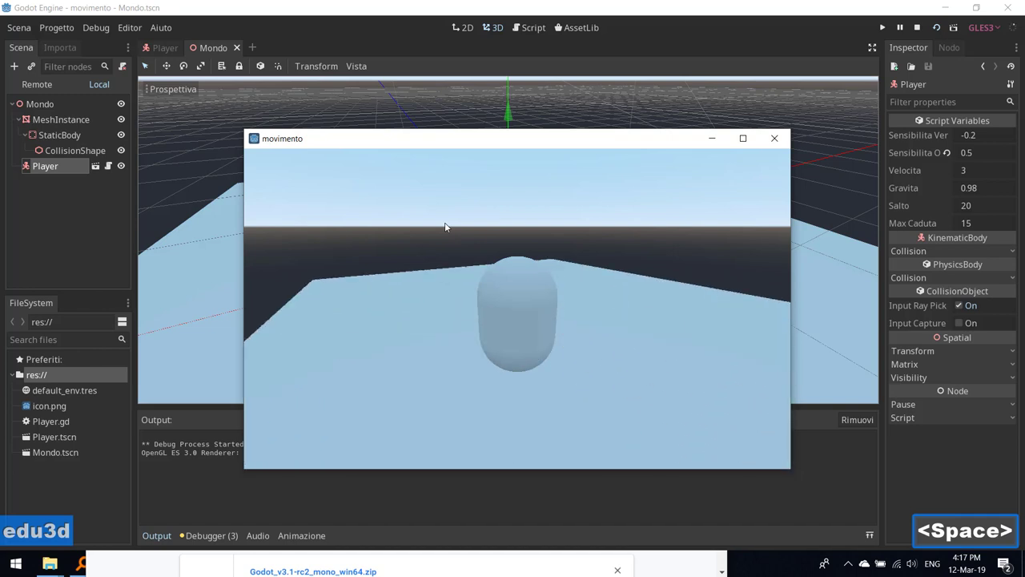
key("space")
key("Up")
key("Left")
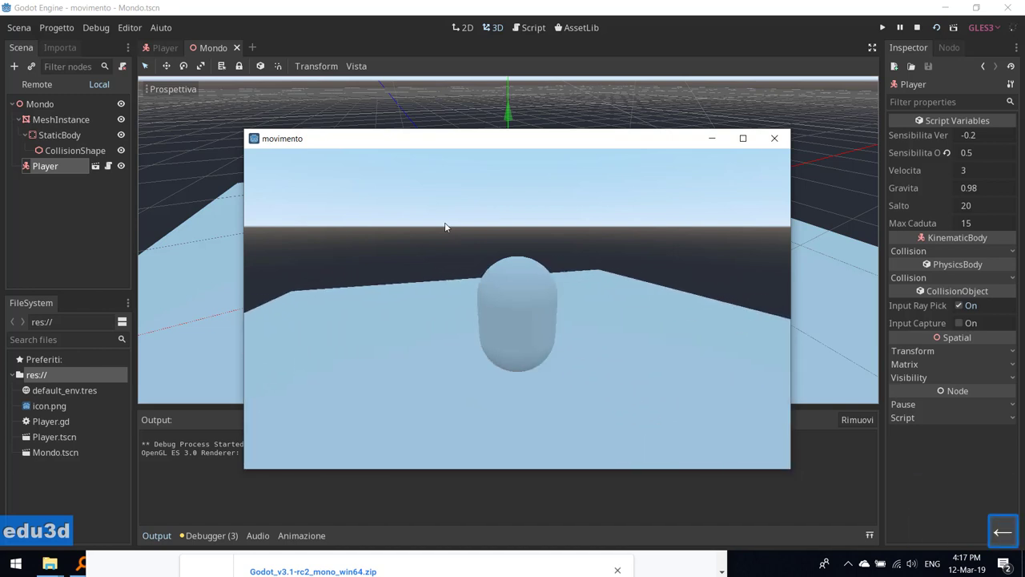
- Turn the camera slightly left and right with the arrow keys
key("Up")
key("Down")
key("Down")
key("Left")
key("Left")
key("Left")
key("Right")
key("Right")
key("Right")
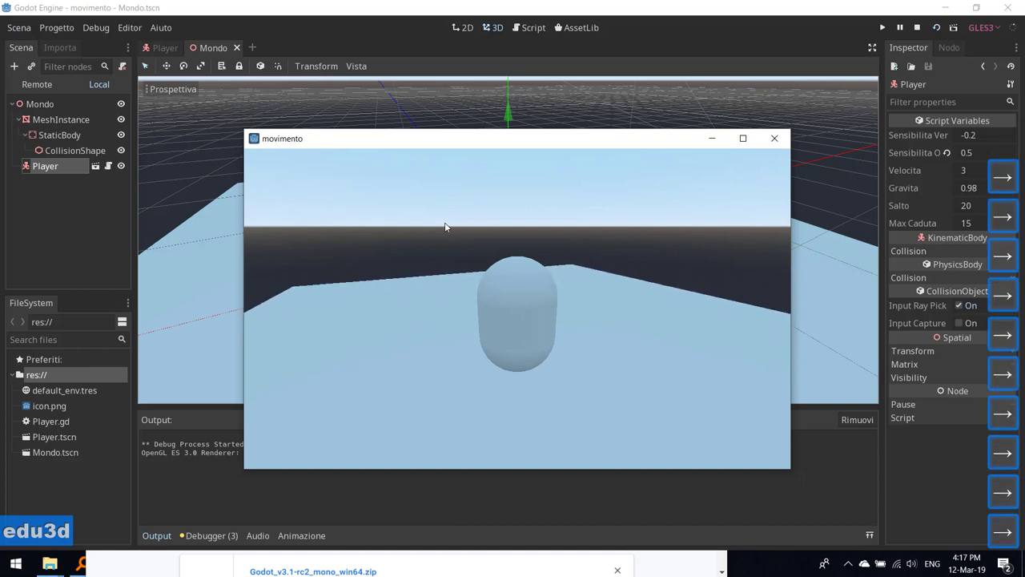
- Make the player jump repeatedly with the Page Up and Page Down keys
key("Page_Up")
key("Page_Up")
key("Page_Up")
key("Page_Down")
key("Page_Down")
key("Page_Down")
key("Page_Down")
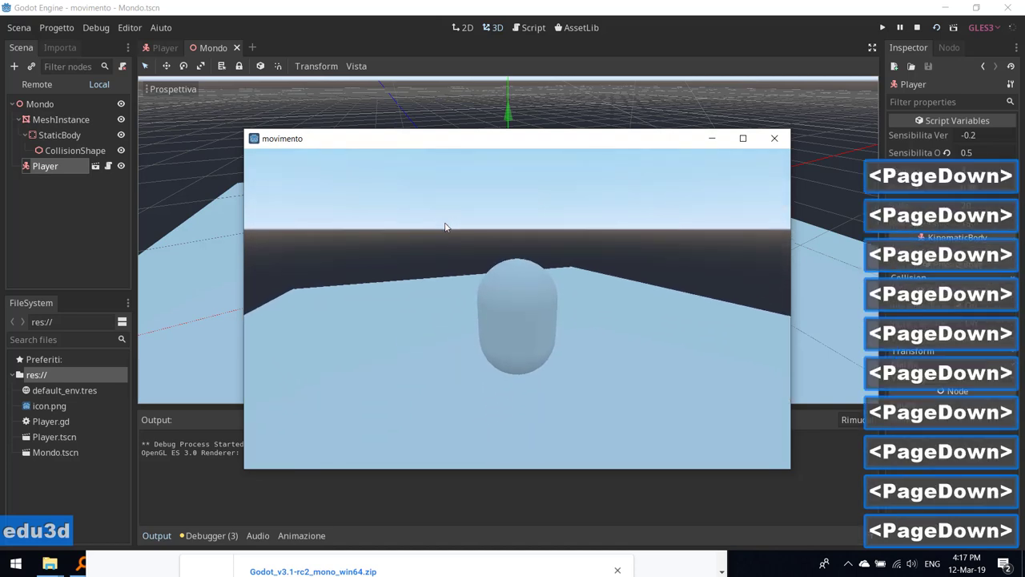
key("Page_Down")
key("Page_Down")
key("Page_Up")
key("Page_Up")
key("Page_Up")
key("Page_Up")
key("Page_Up")
key("Page_Up")
key("Page_Up")
key("Page_Up")
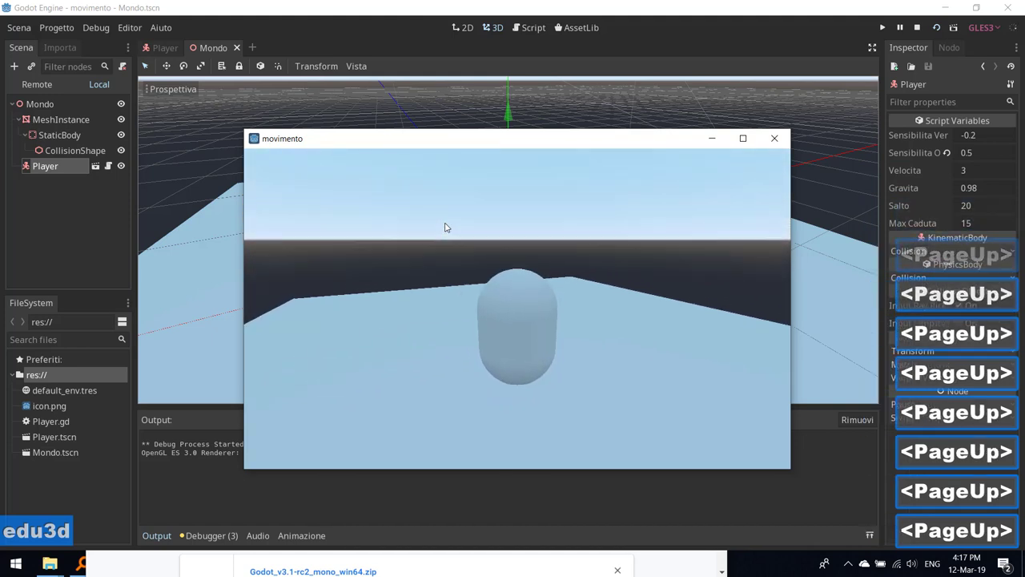
key("Page_Up")
key("Page_Up")
key("Page_Down")
key("Page_Down")
key("Page_Down")
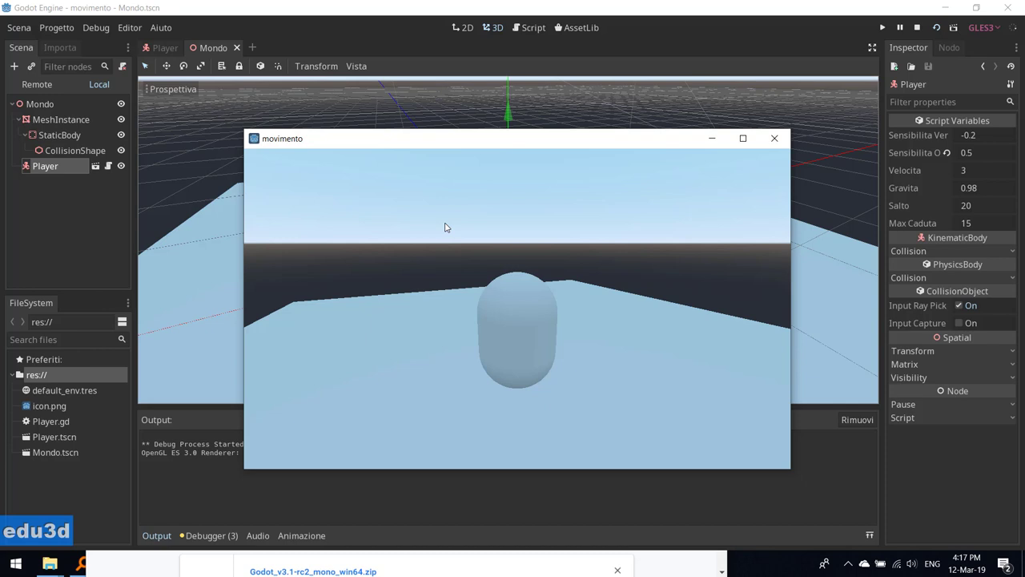
- Turn the camera while walking the player across the floor
key("Left")
key("Right")
key("Right")
key("Right")
key("Left")
key("Left")
key("Left")
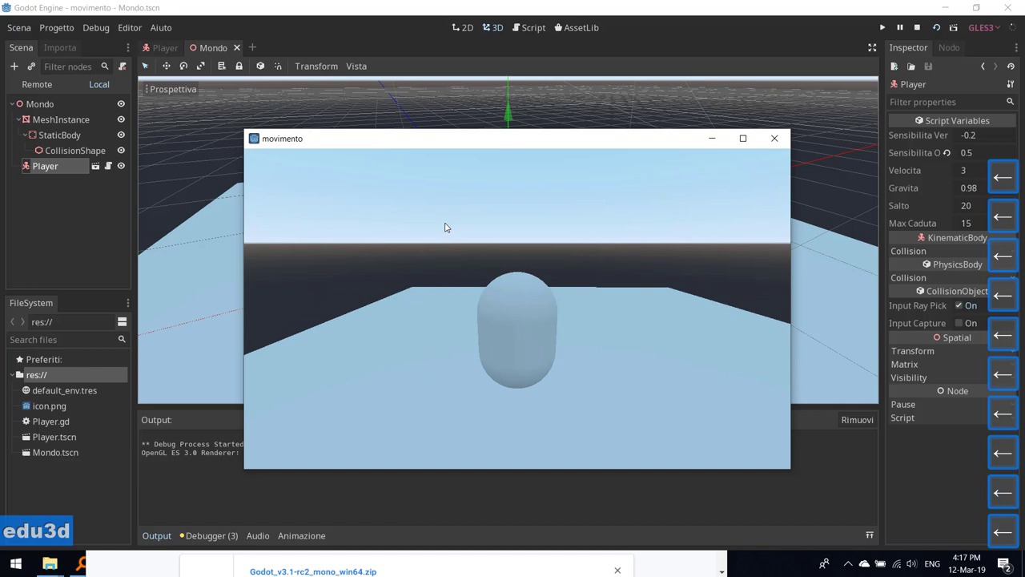
key("Right")
key("Left")
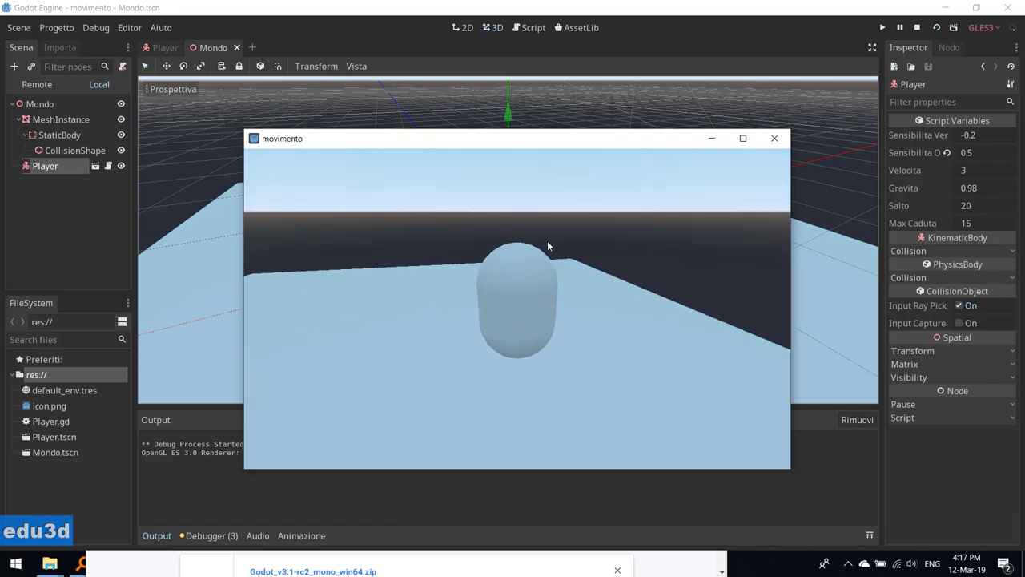
- Walk the player off the edge of the floor so it falls away
key("Right")
key("space")
key("Right")
key("Right")
key("Right")
key("Up")
key("Up")
key("Up")
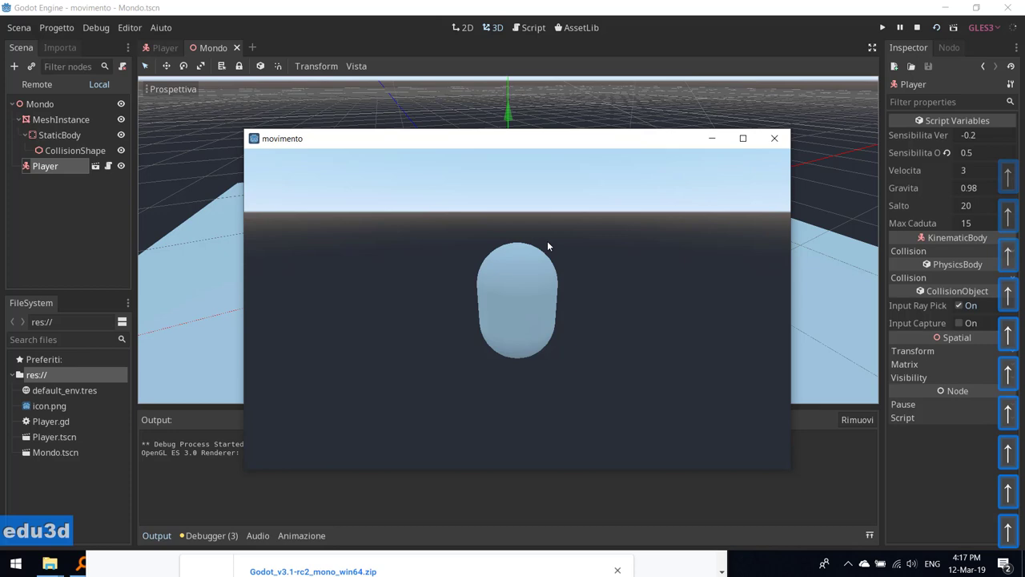
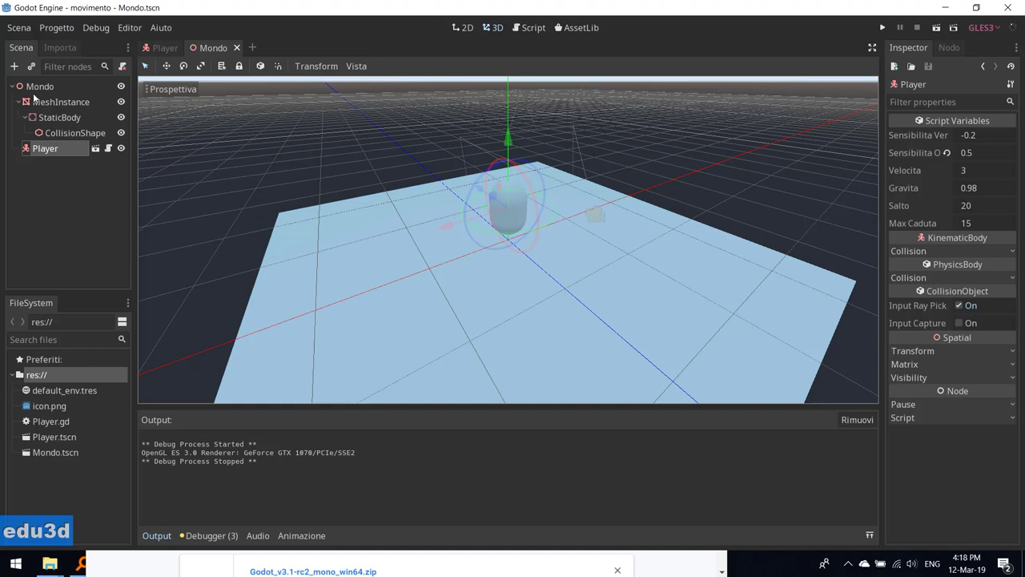
- Select the Mondo root node and its scene file, then the Player.gd script in the FileSystem dock
left_click(46, 87)
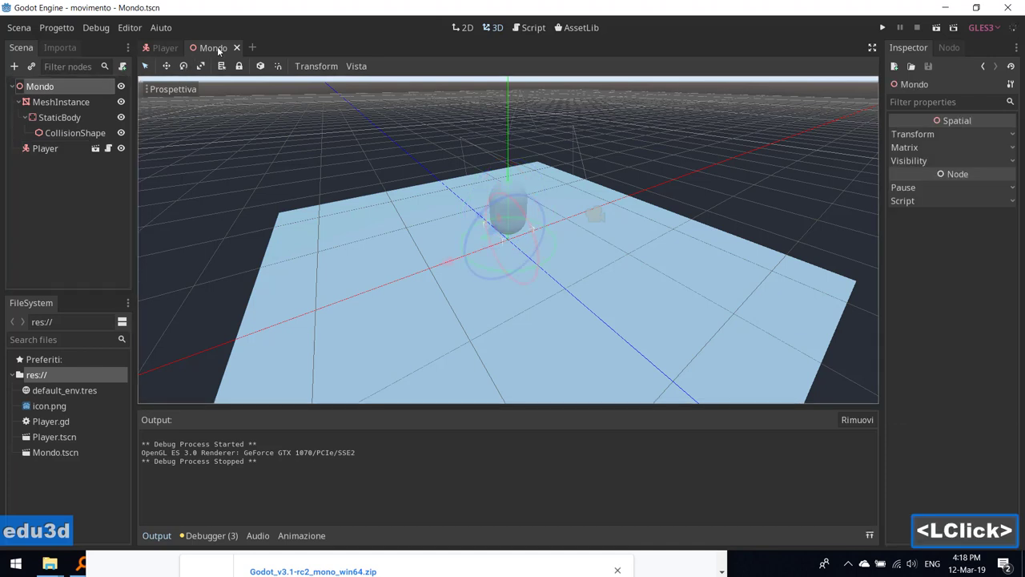
left_click(52, 454)
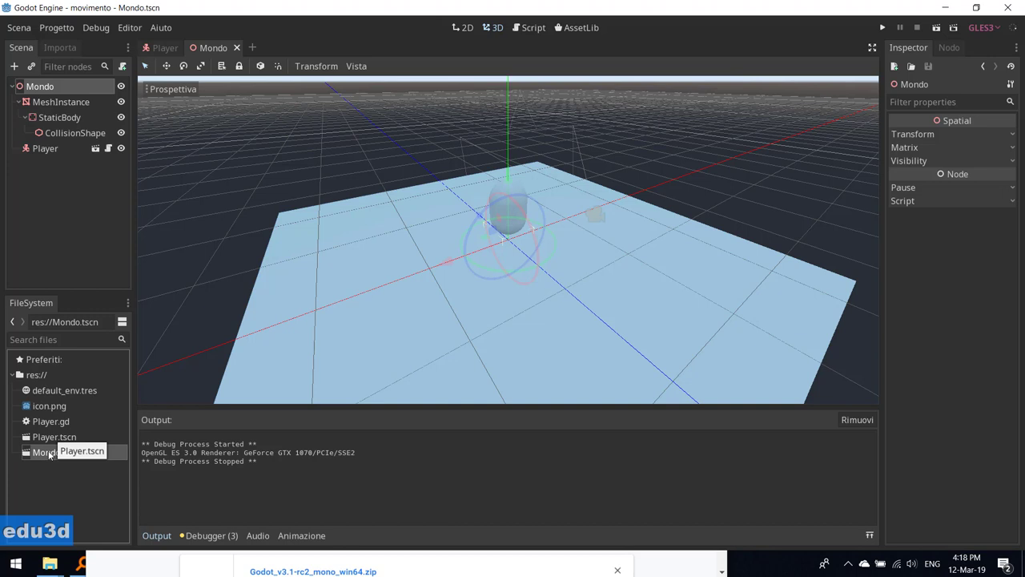
left_click(55, 423)
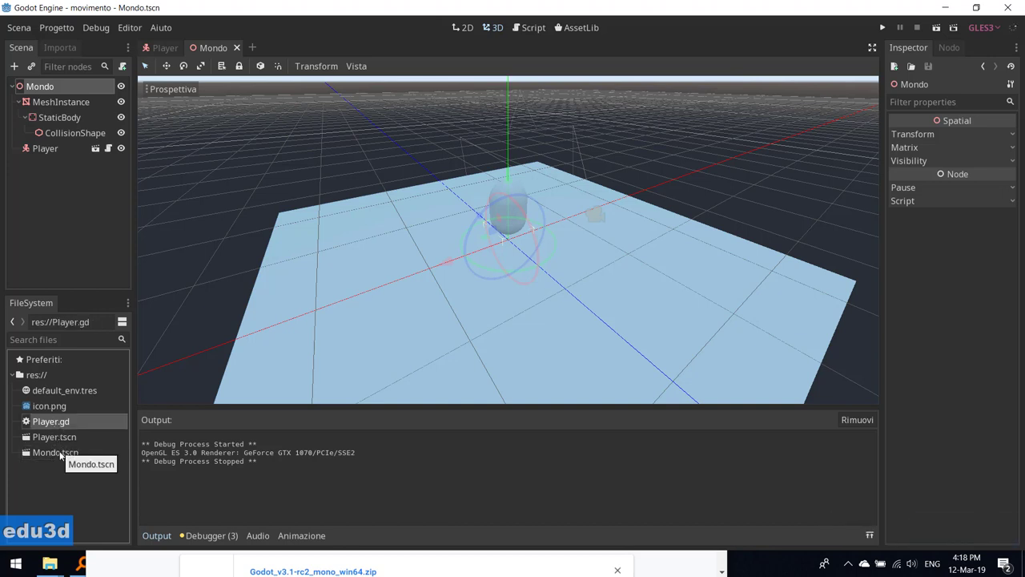
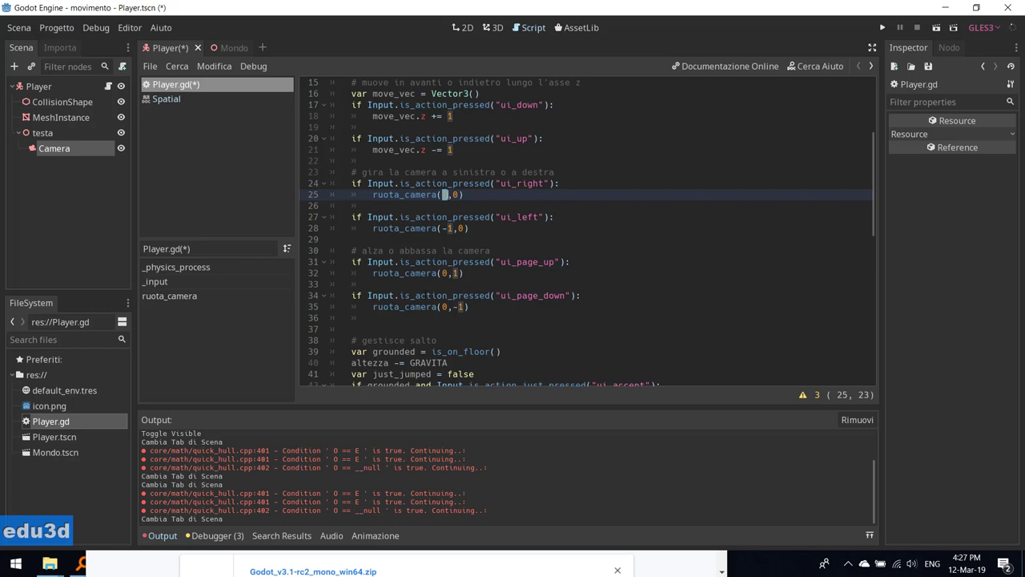
- Scroll through Player.gd to review the exported variables and ruota_camera input calls
scroll("down", 3)
scroll("down", 3)
scroll("up", 3)
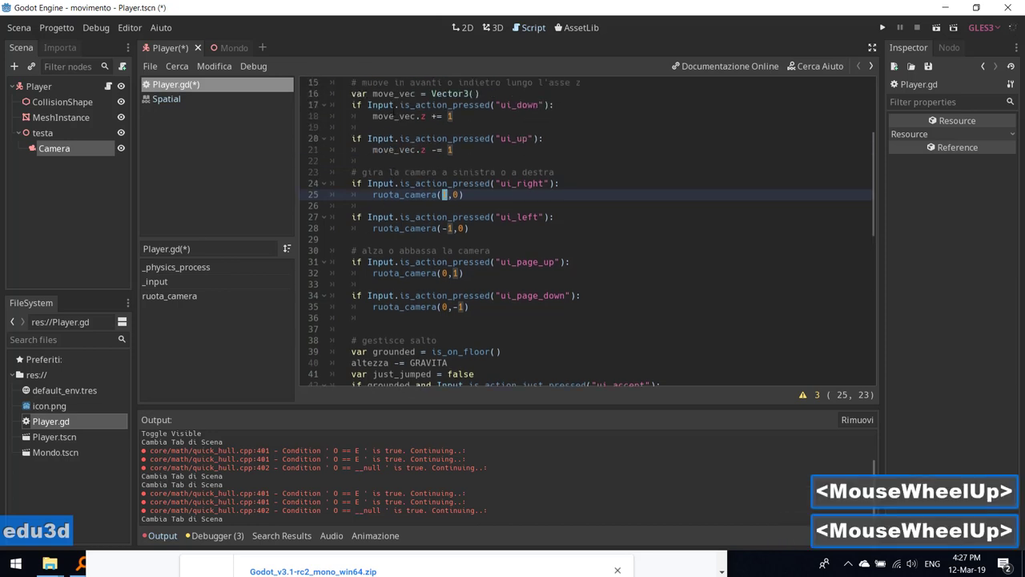
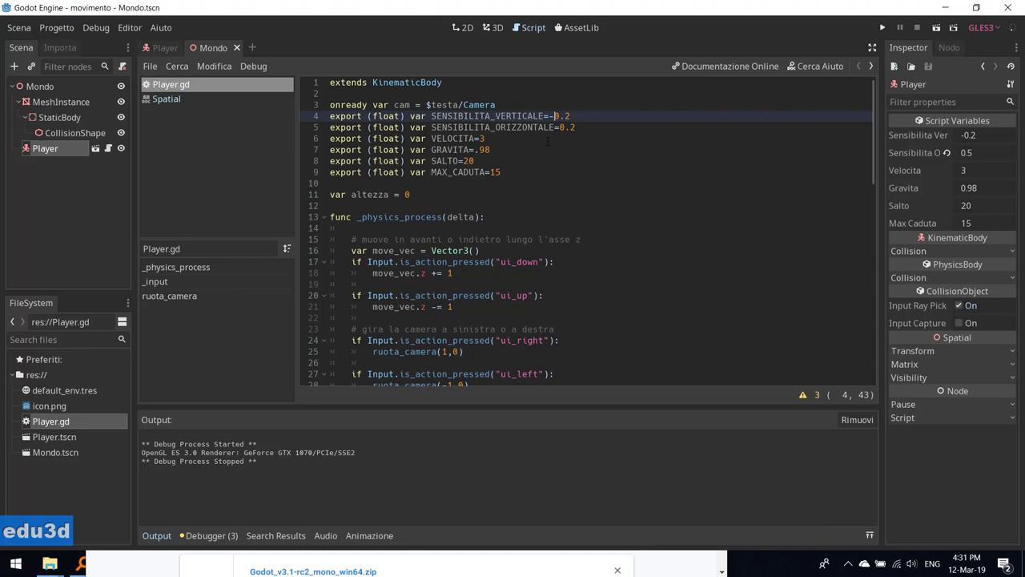
- Make SENSIBILITA_VERTICALE 0.2 and SENSIBILITA_ORIZZONTALE -0.2, then save Player.gd
key("BackSpace")
key("Down")
key("Right")
key("Right")
key("-")
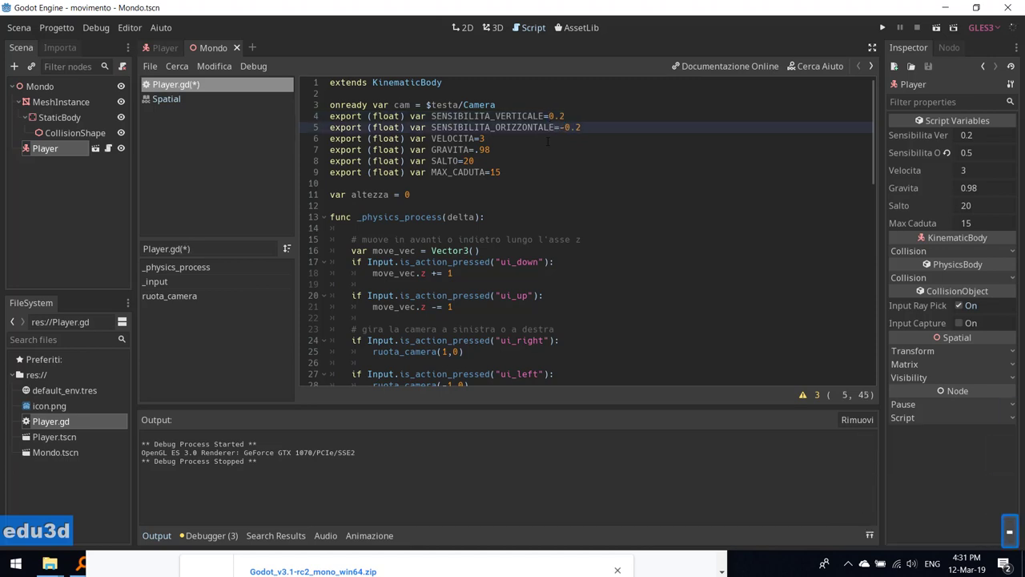
key("ctrl+s")
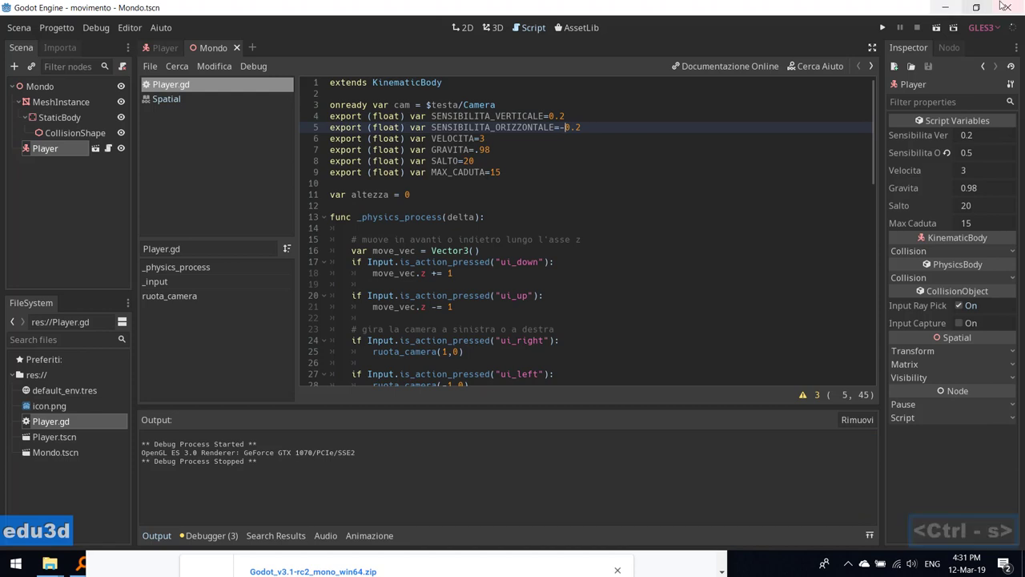
- Run the scene, turn and tilt the camera around the player, then close the game window
left_click(938, 26)
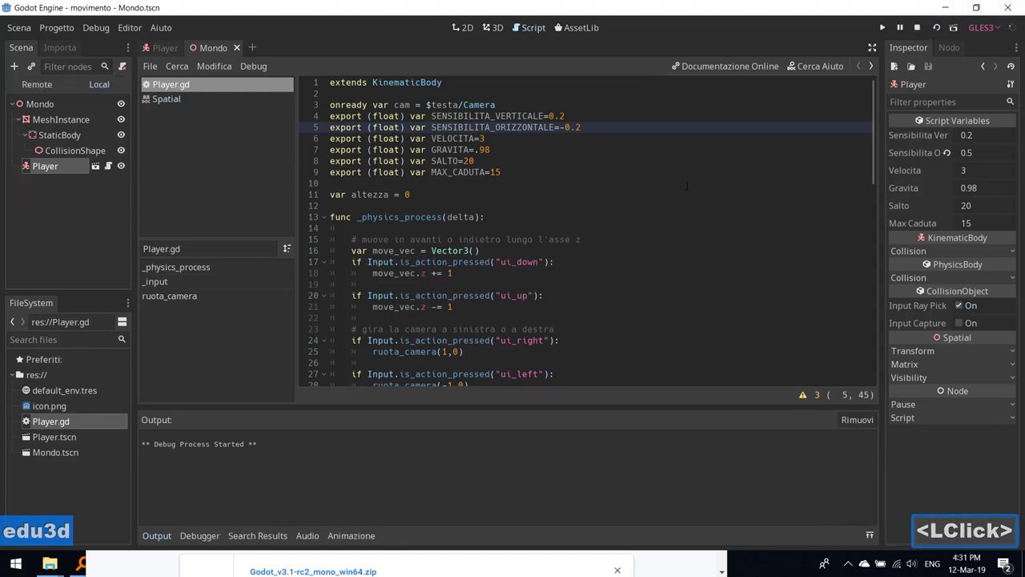
key("Right")
key("Right")
key("Right")
key("Left")
key("Left")
key("Left")
key("Up")
key("Down")
key("Down")
key("Down")
key("space")
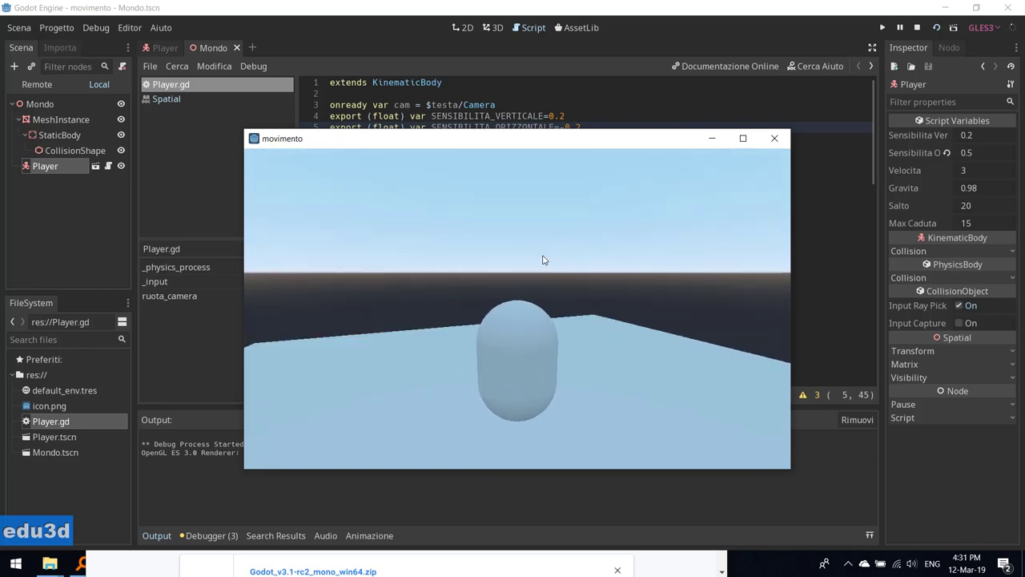
key("Escape")
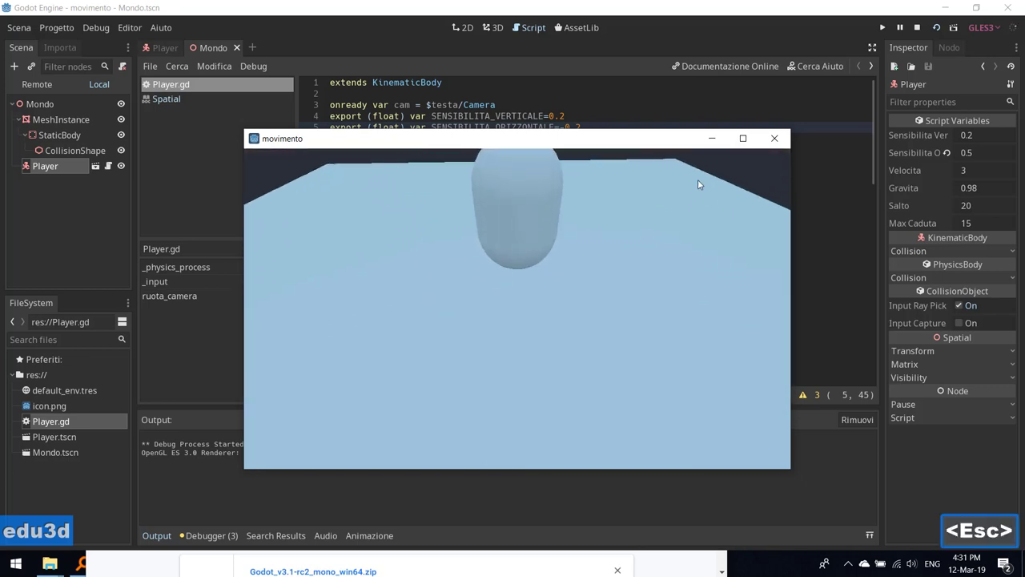
left_click(789, 134)
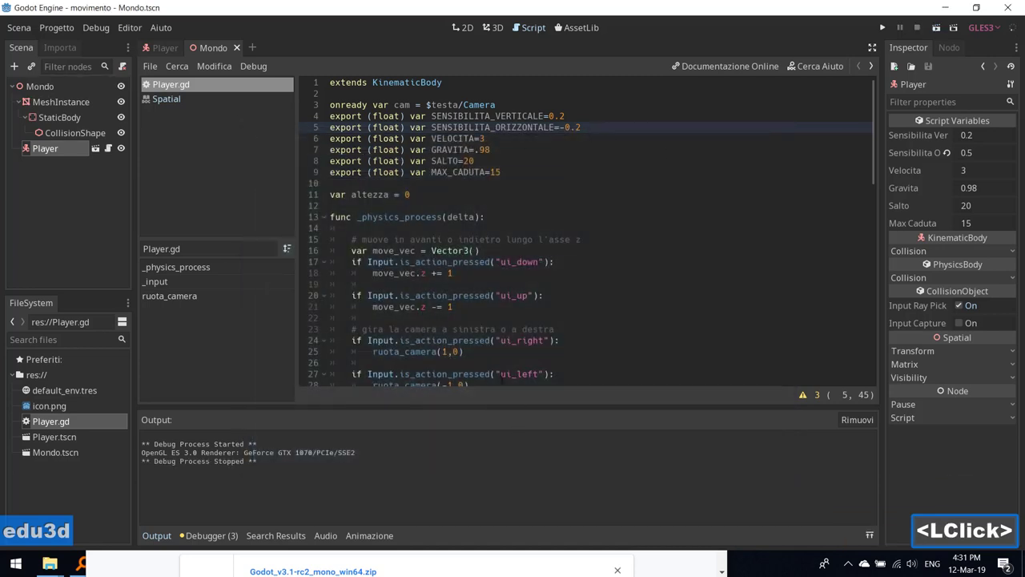
scroll("down", 3)
scroll("up", 3)
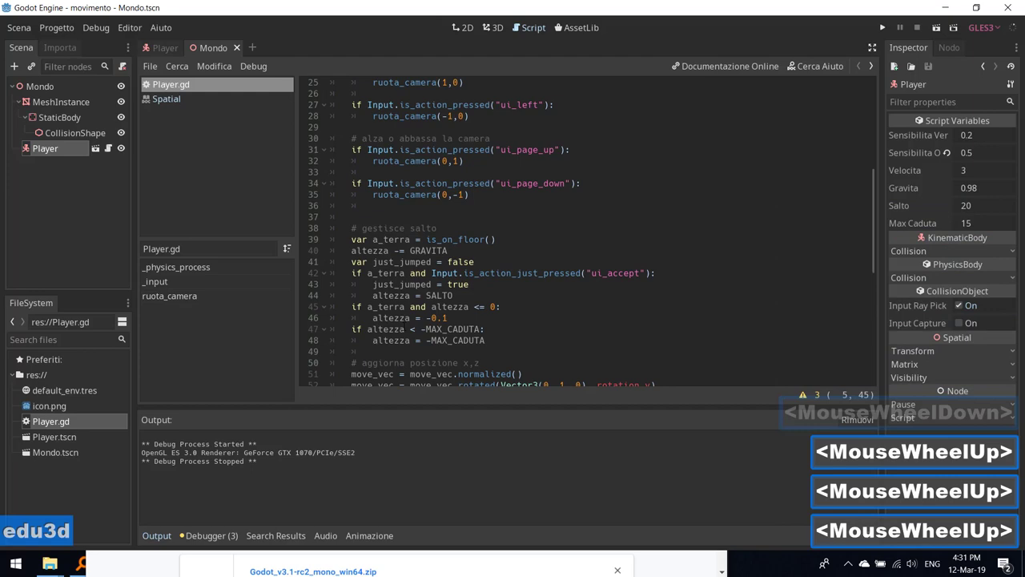
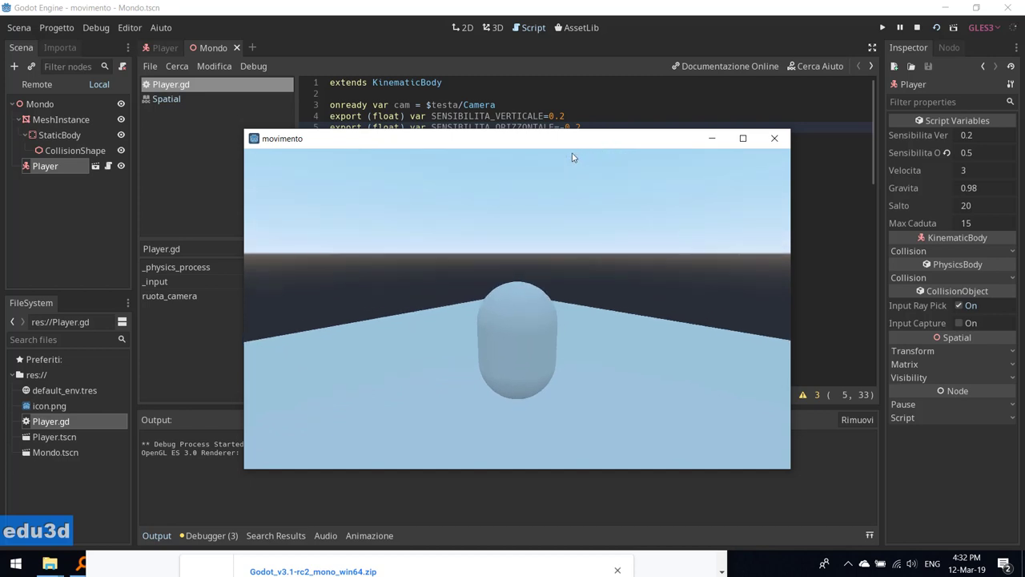
left_click(774, 143)
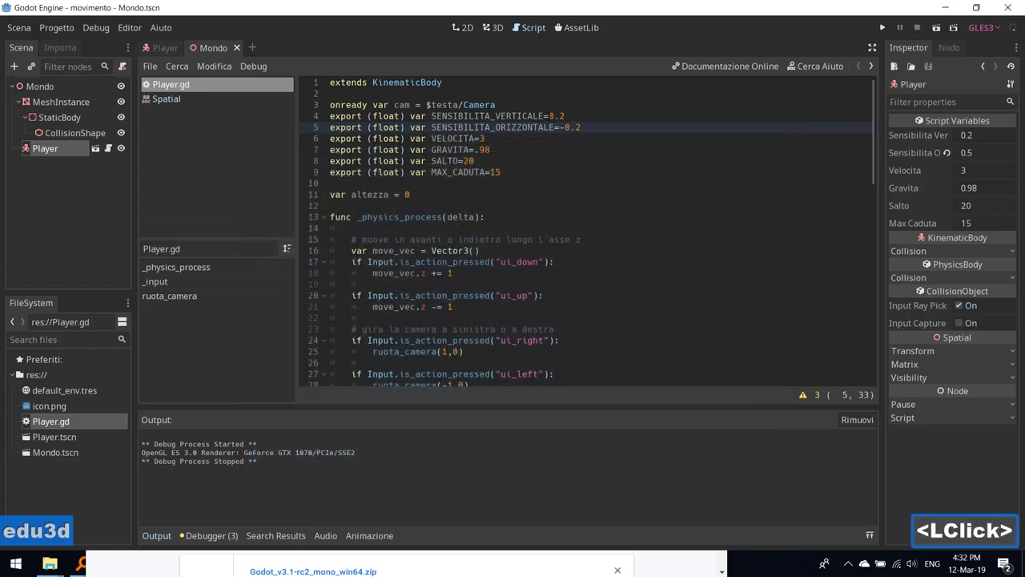
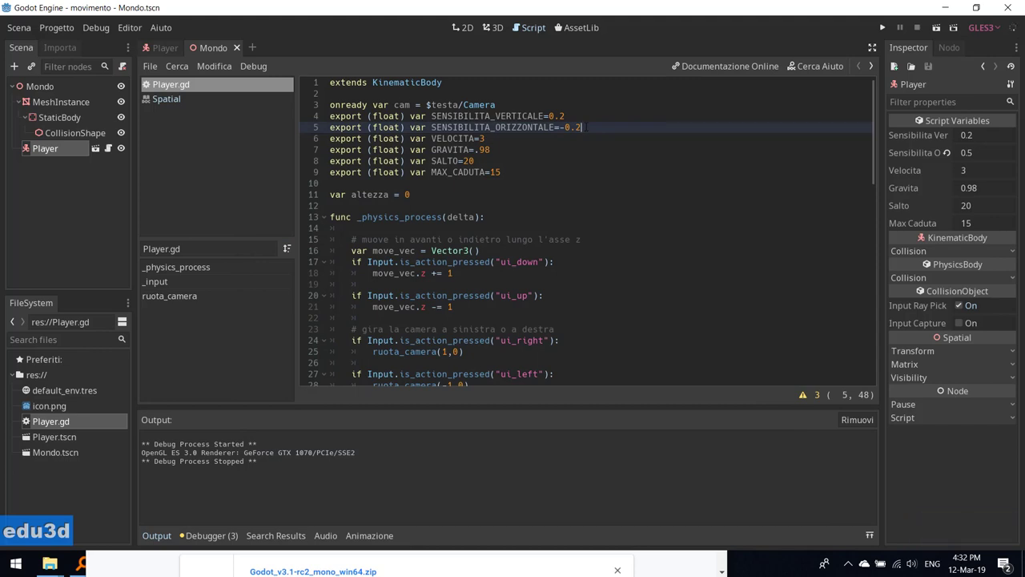
- Set SENSIBILITA_ORIZZONTALE to -0.1 in Player.gd, test-run the scene and close it
key("BackSpace")
key("1")
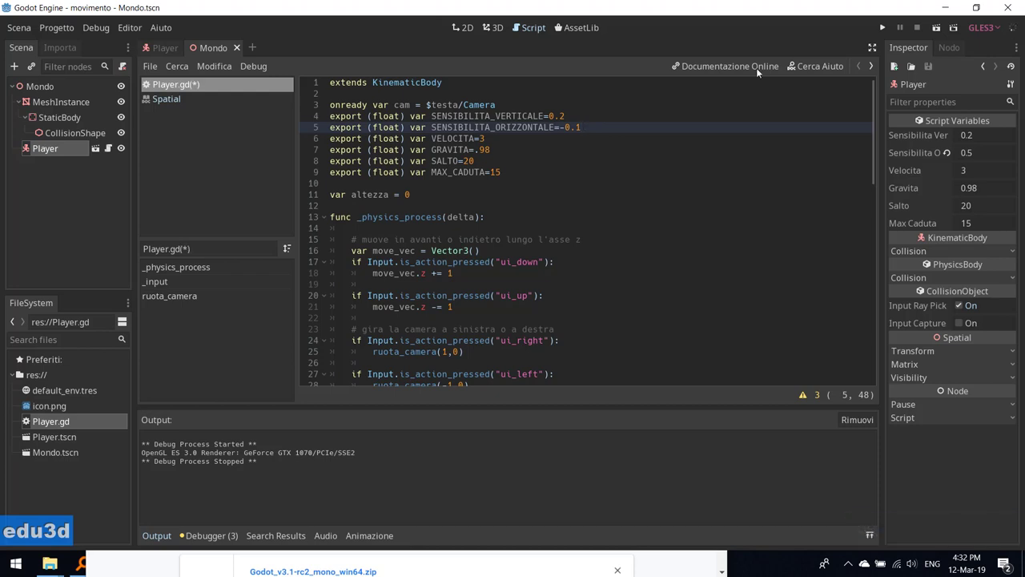
left_click(937, 33)
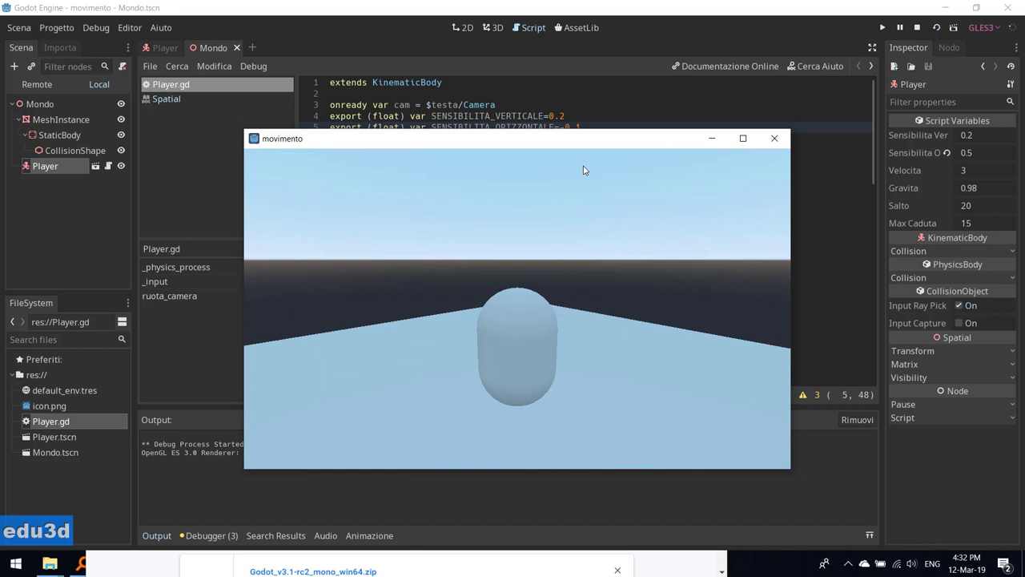
left_click(771, 141)
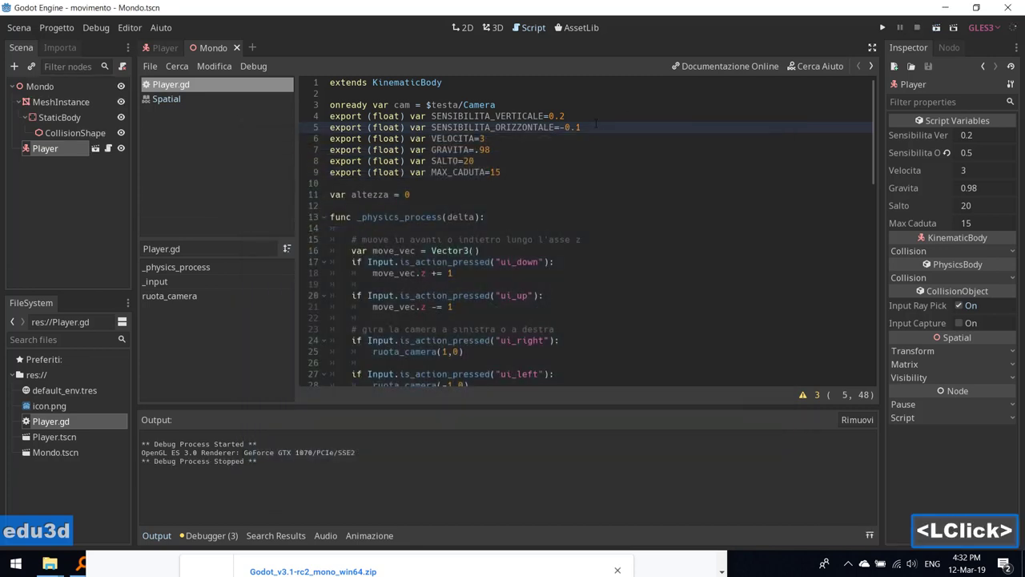
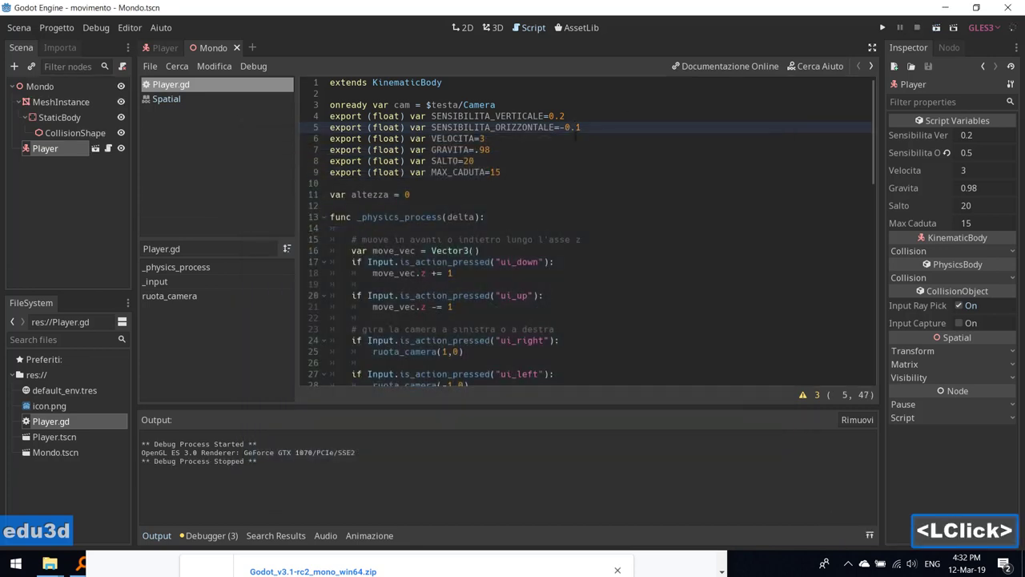
- Try smaller sensitivity values in Player.gd and test camera rotation in a run of the scene
key("0")
key("Up")
key("Left")
key("0")
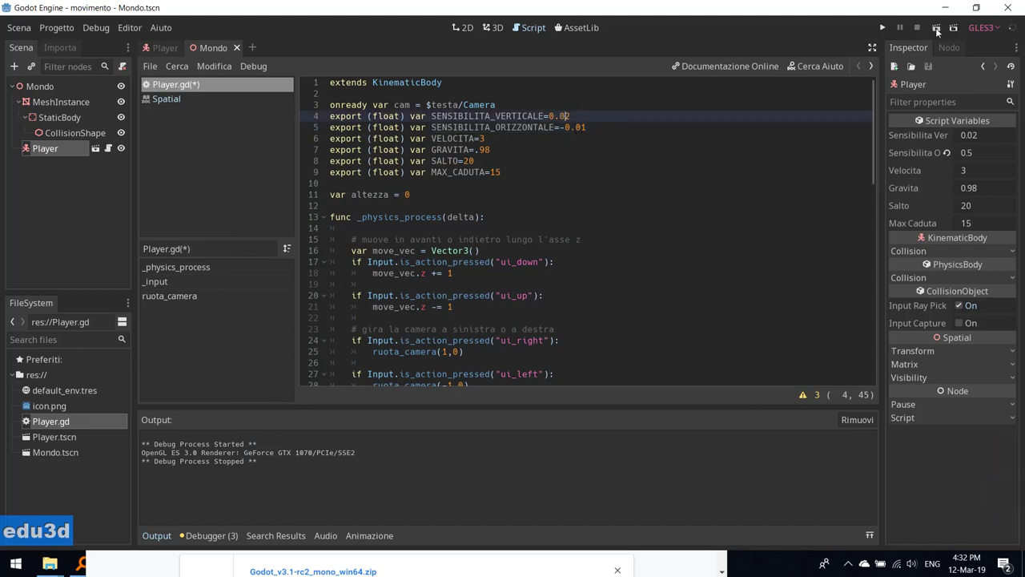
left_click(940, 32)
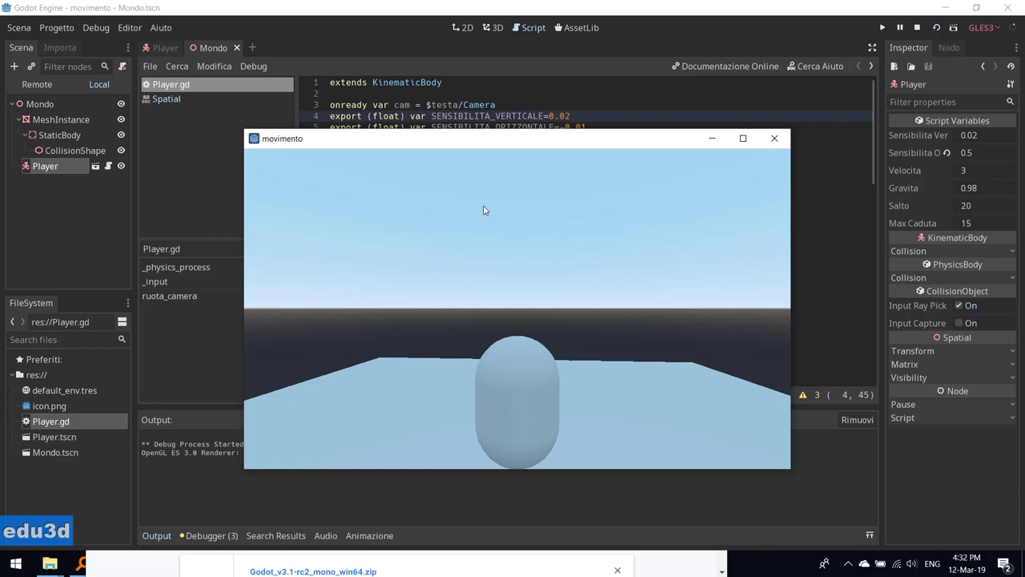
left_click(469, 189)
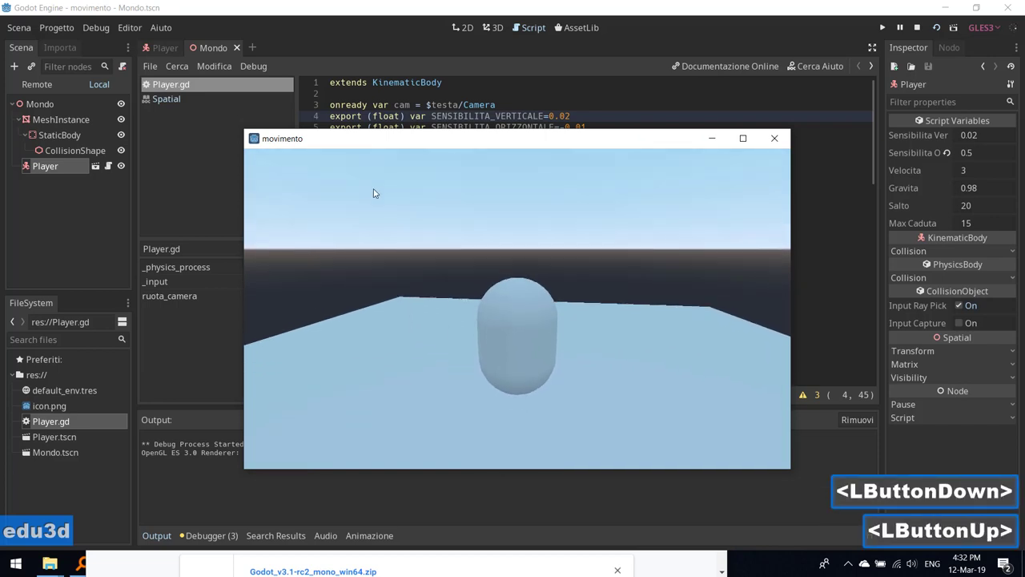
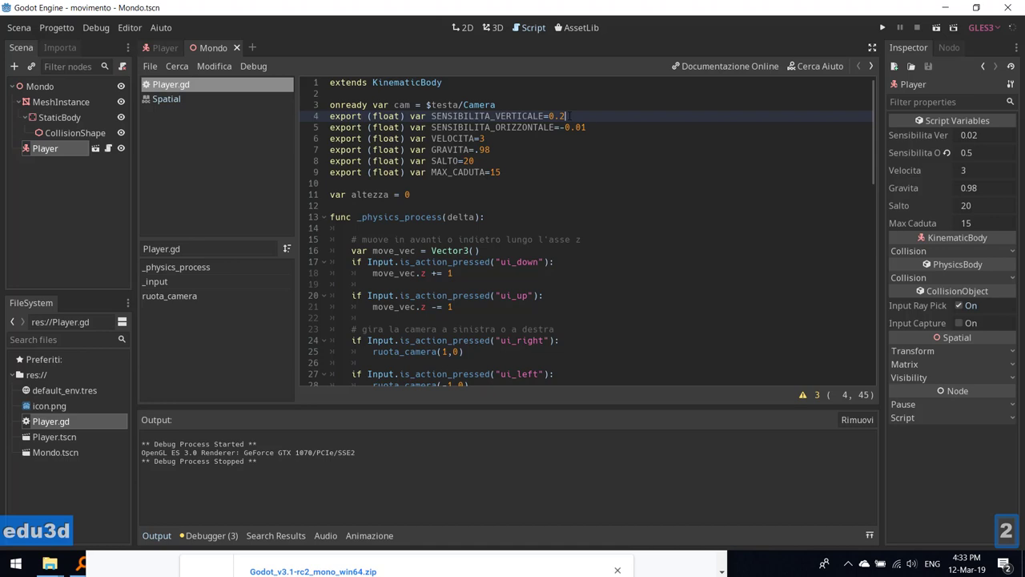
key("Right")
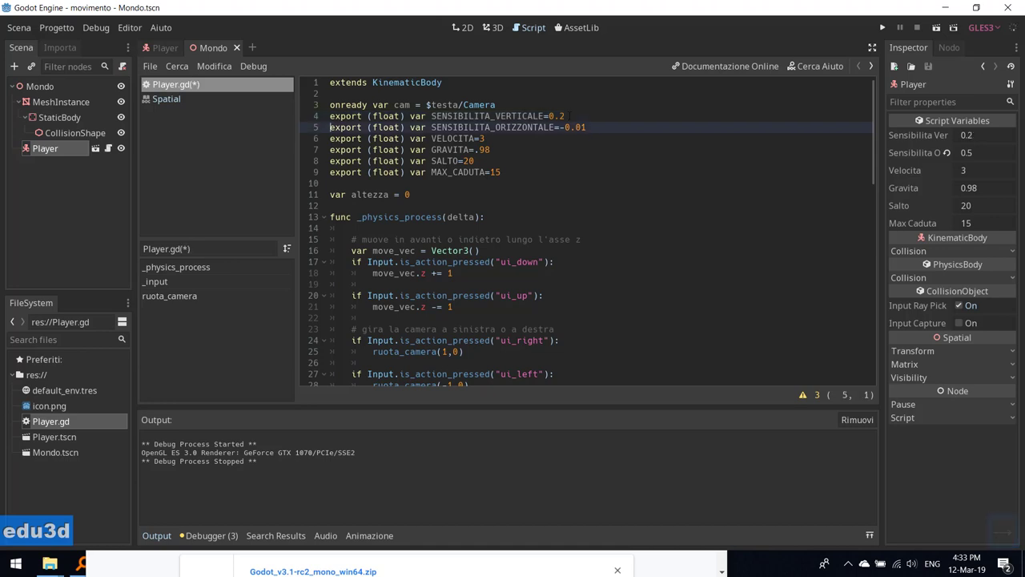
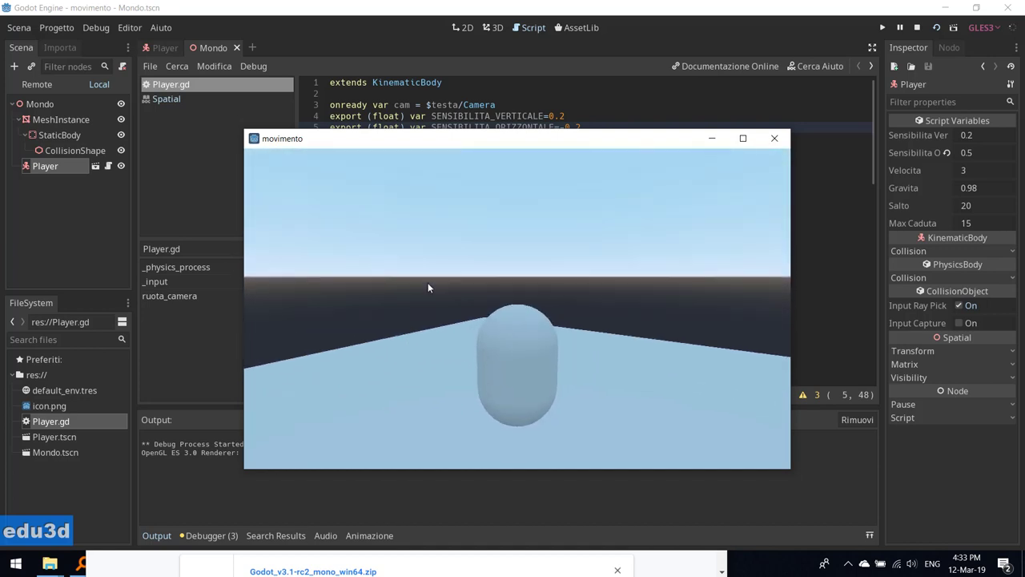
left_click(435, 264)
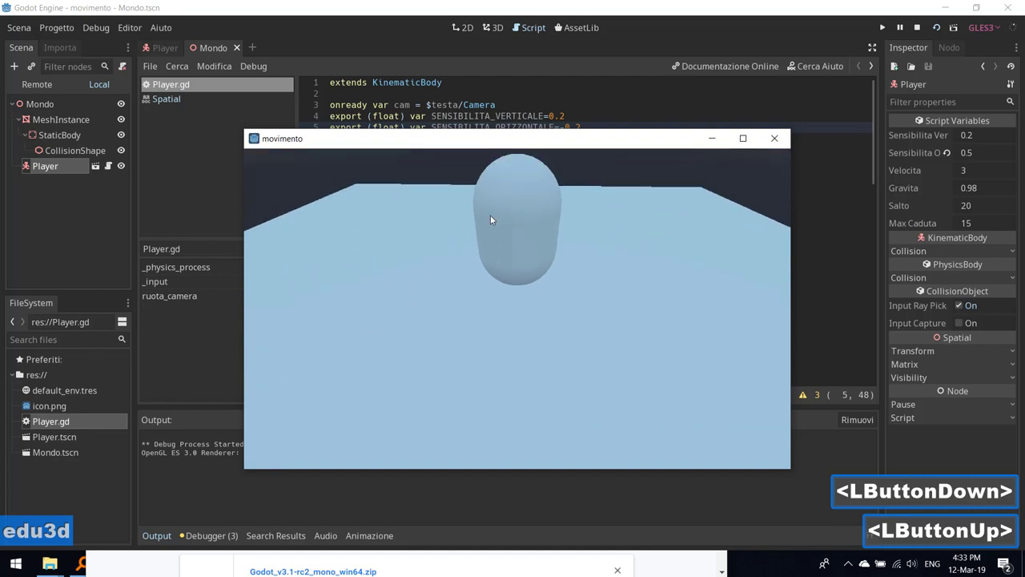
left_click(778, 142)
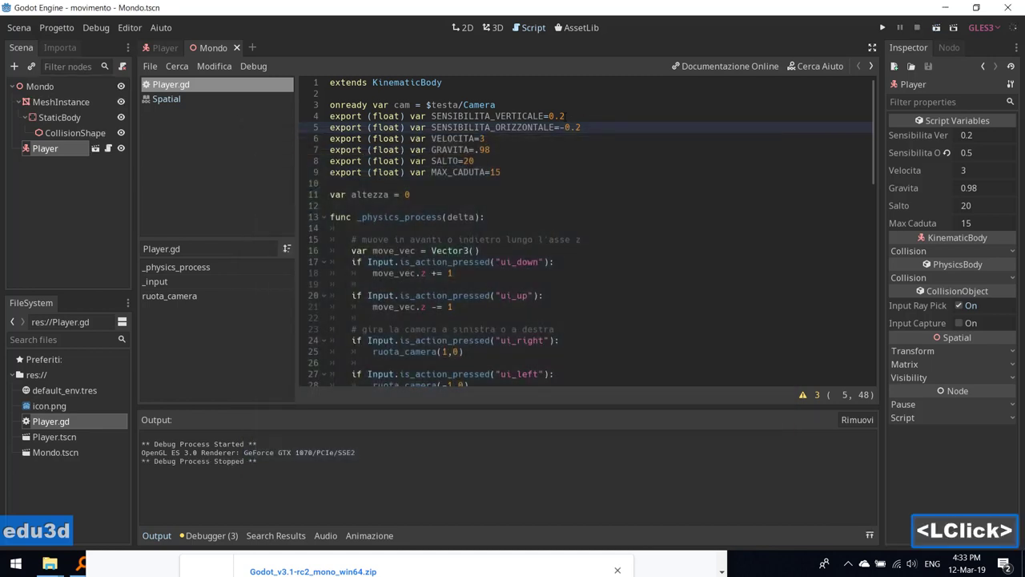
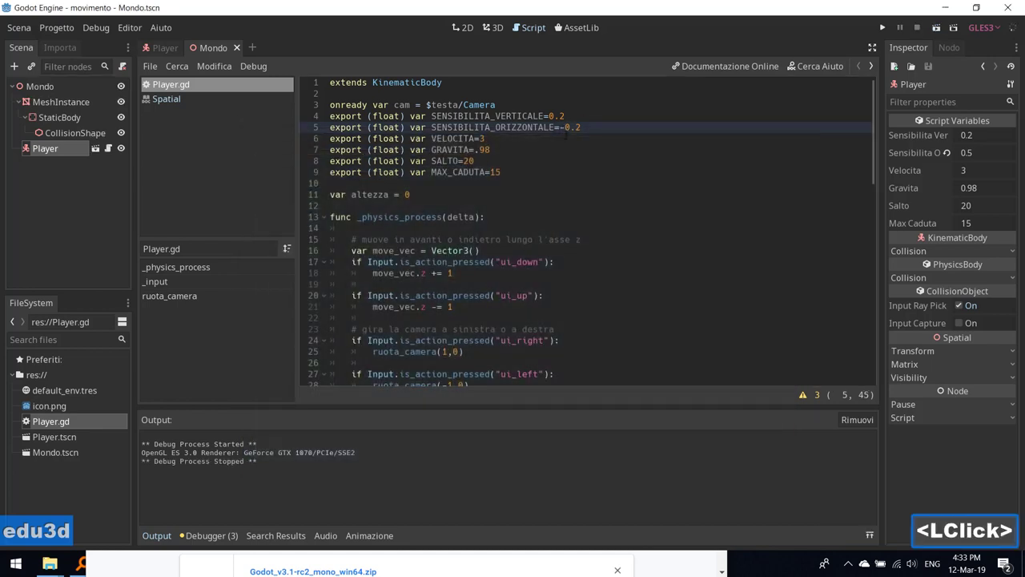
- Set both camera sensitivities to -0.2, save Player.gd and launch the game again
key("BackSpace")
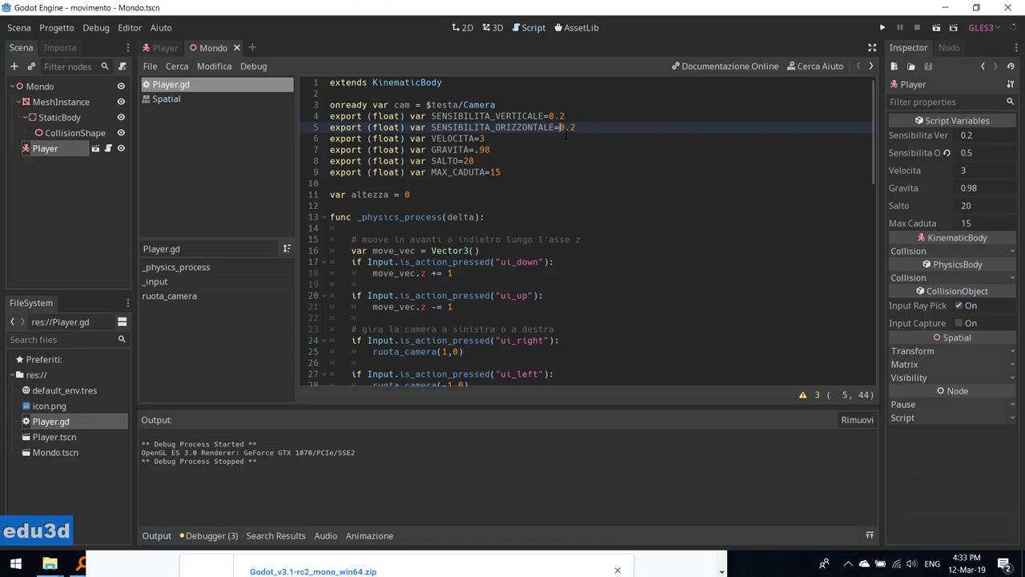
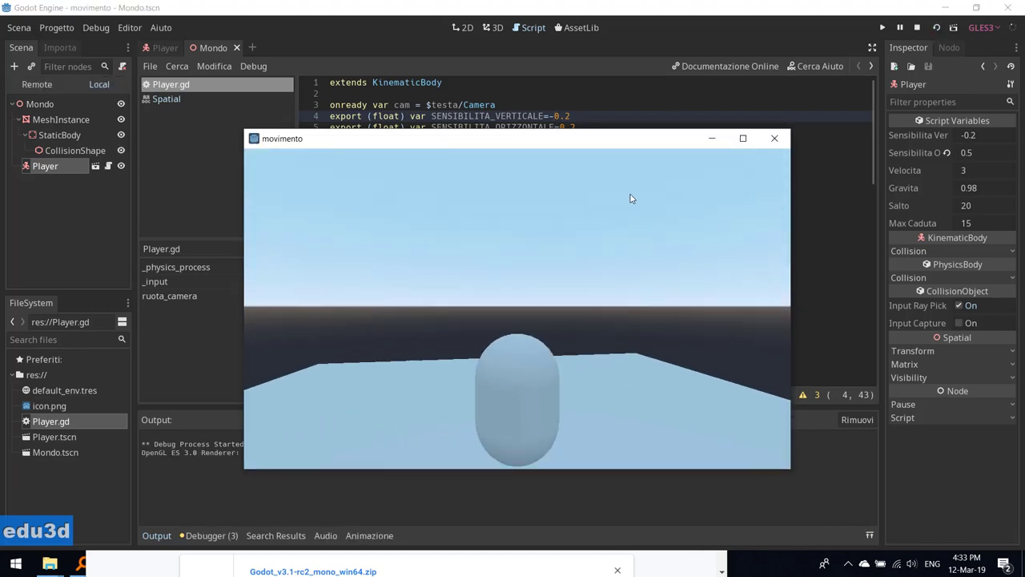
left_click(769, 142)
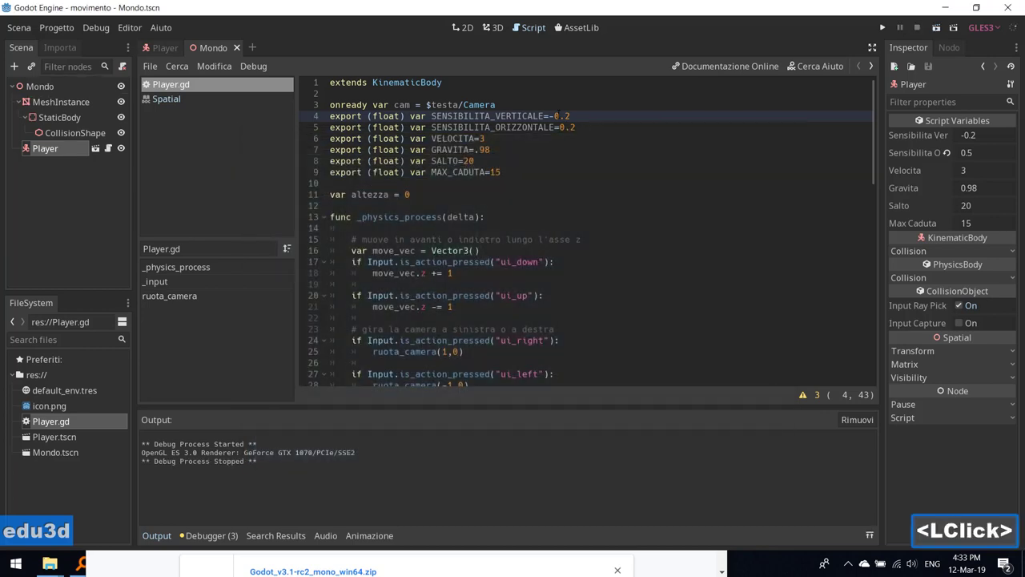
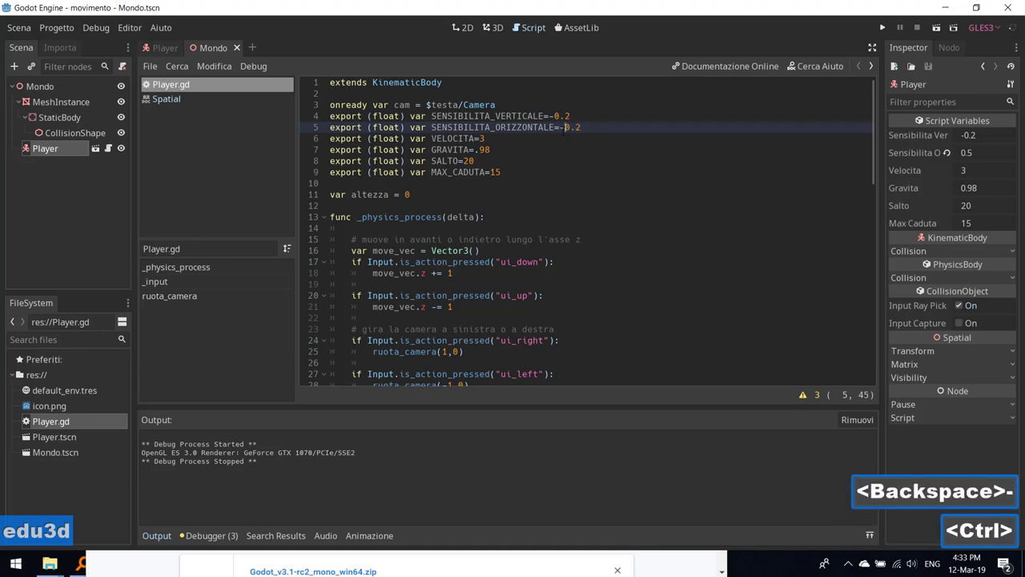
key("ctrl+s")
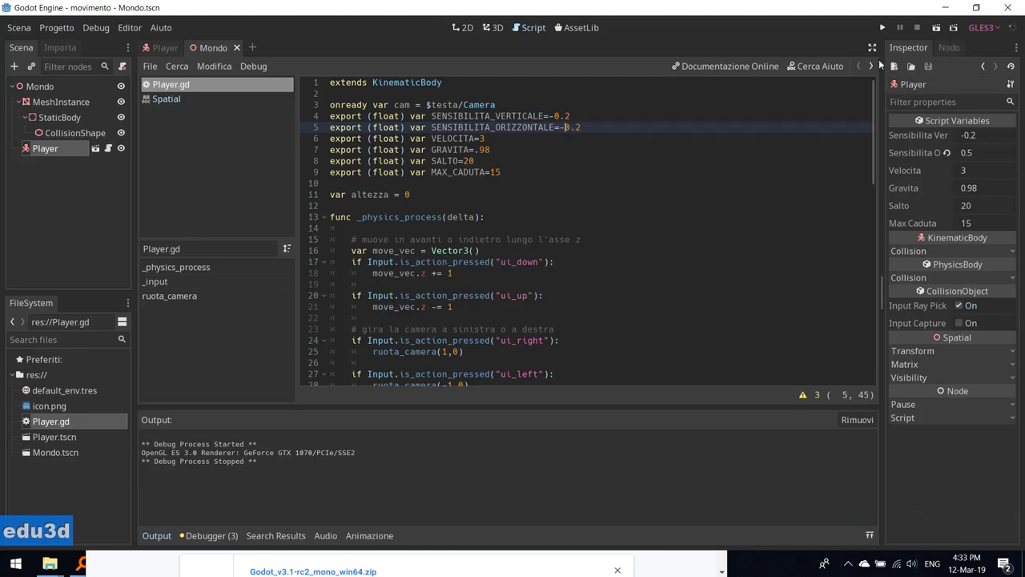
left_click(932, 32)
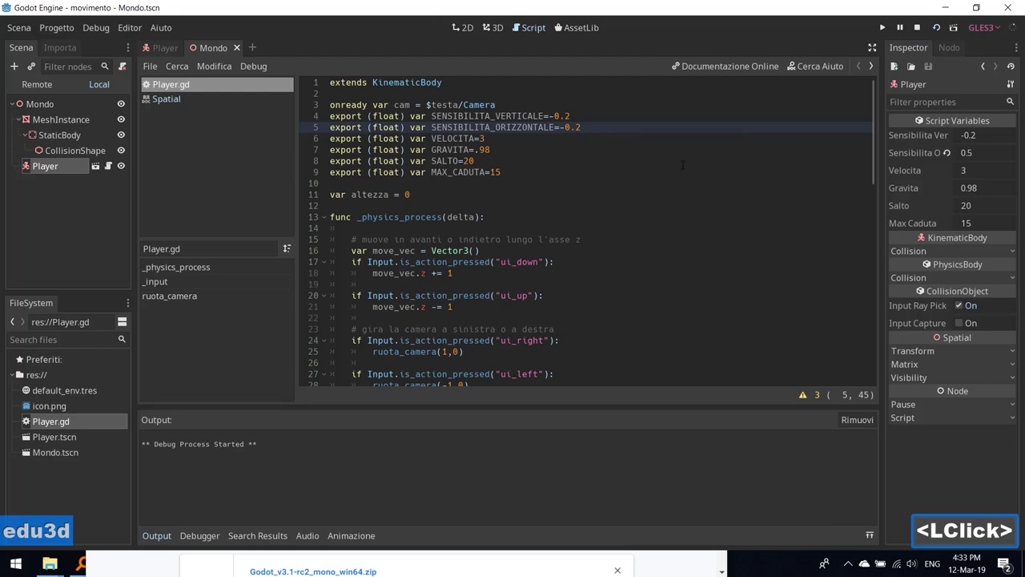
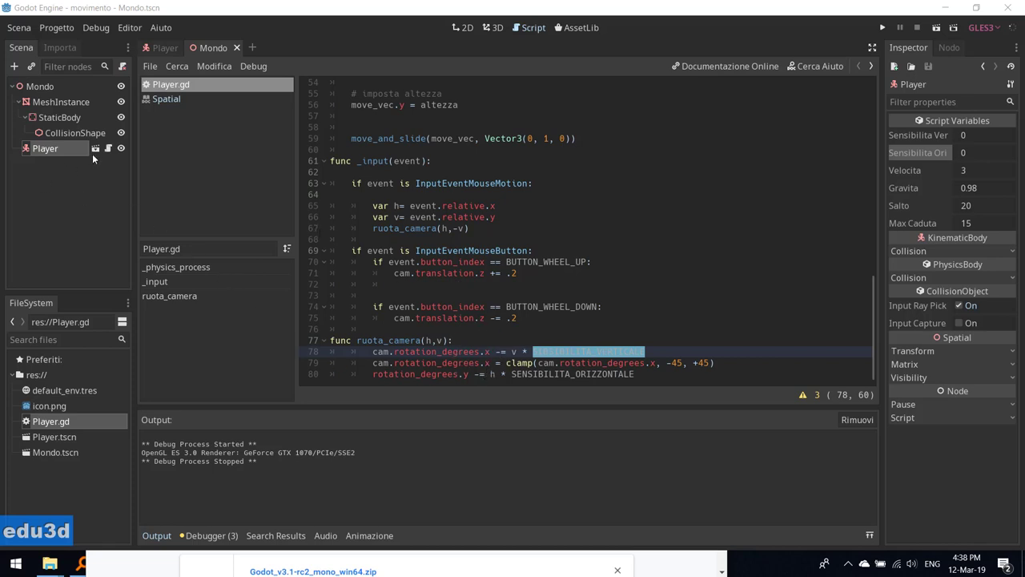
- Open the Player scene from the Scene dock to edit its Camera node
left_click(98, 151)
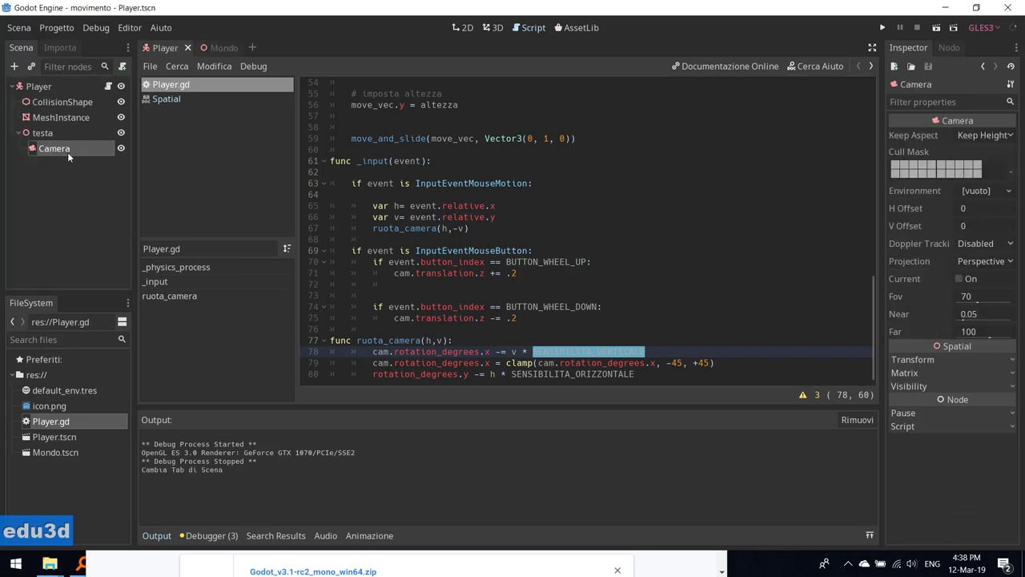
- Toggle the camera preview in the 3D viewport, then return to Player.gd's camera-rotation code
left_click(501, 26)
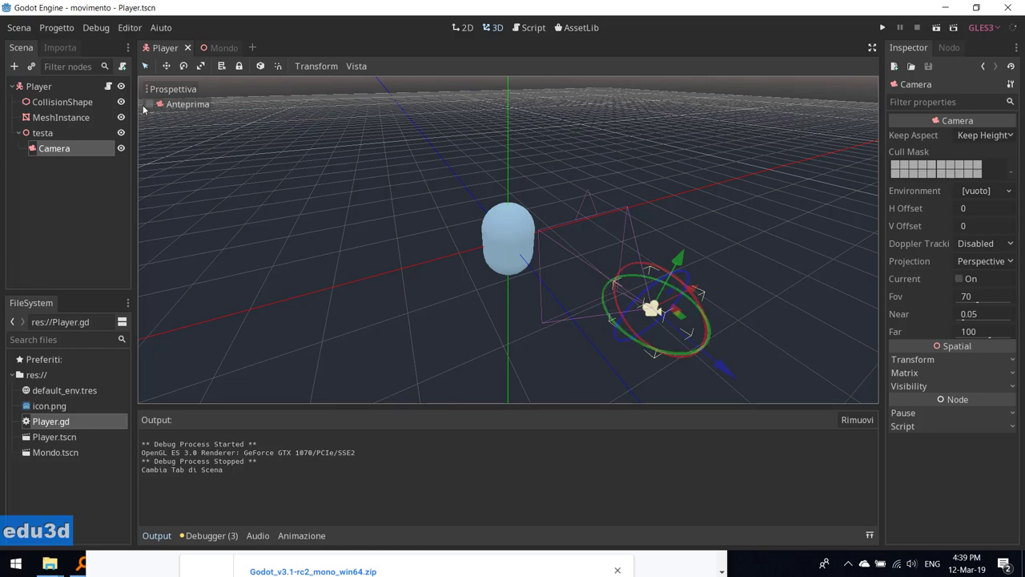
left_click(46, 428)
left_click(46, 427)
double_click(46, 428)
scroll("down", 3)
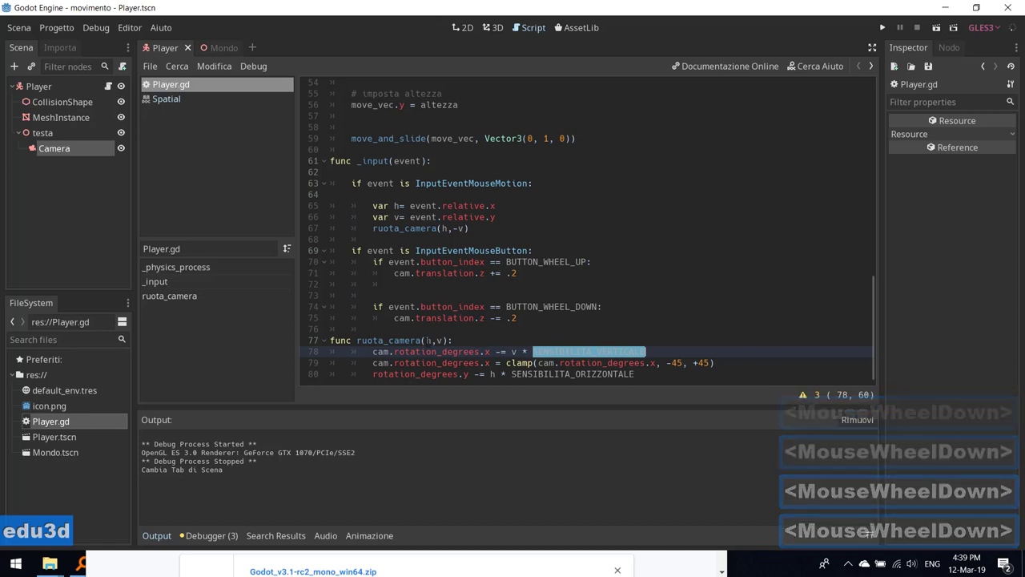
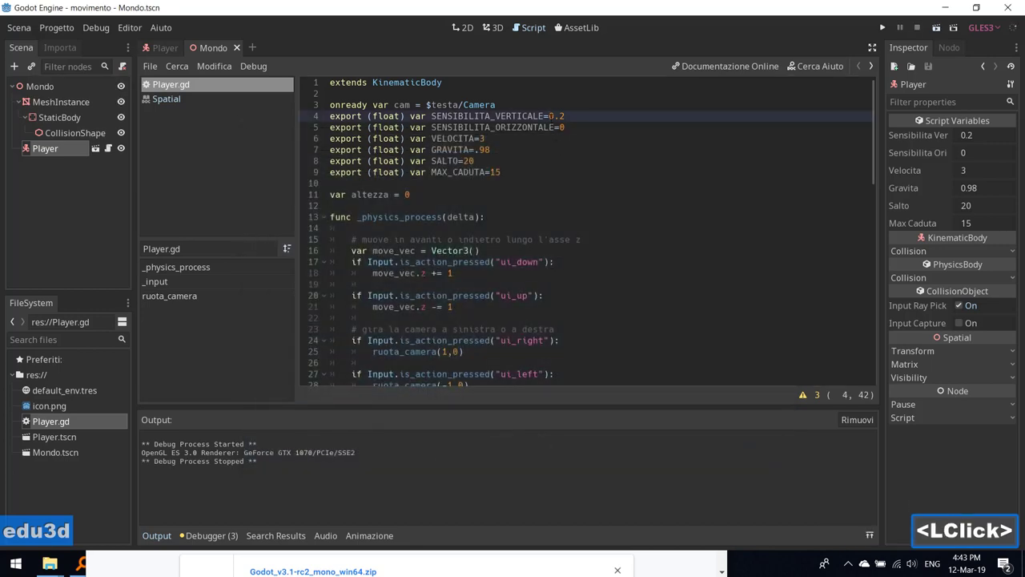
- Make the vertical sensitivity negative and lower VELOCITA from 3 to 1 in Player.gd
key("-")
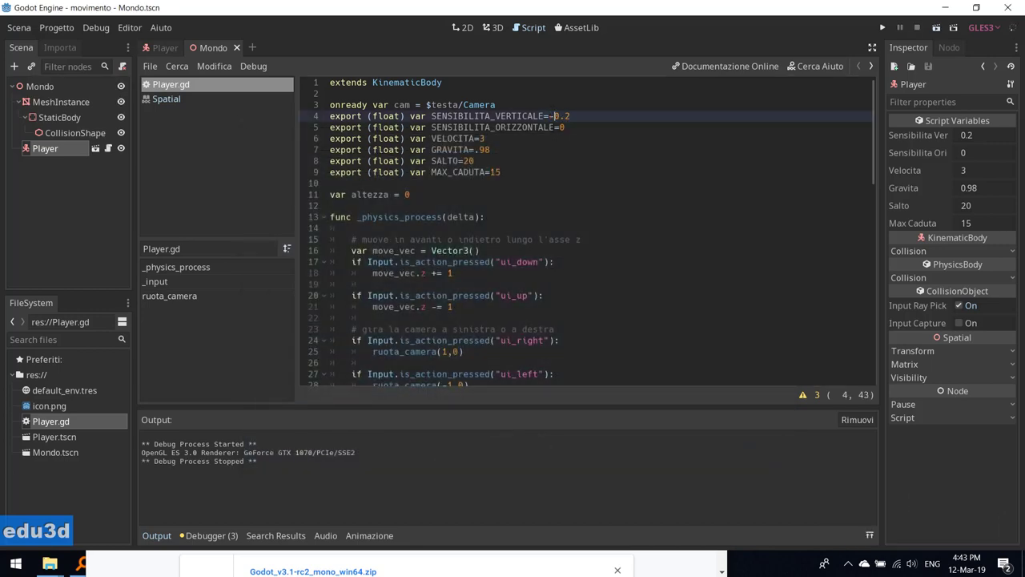
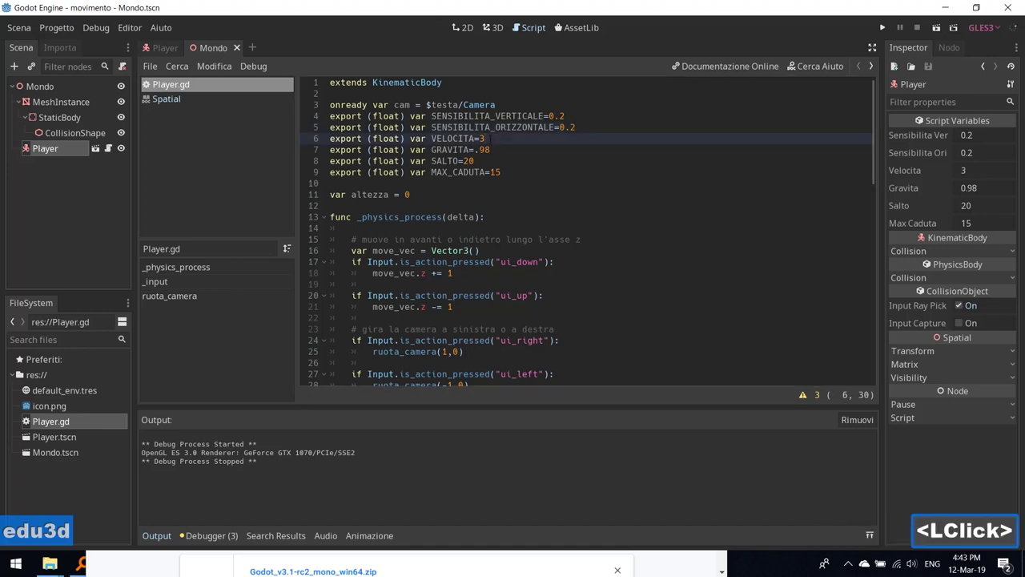
key("BackSpace")
key("1")
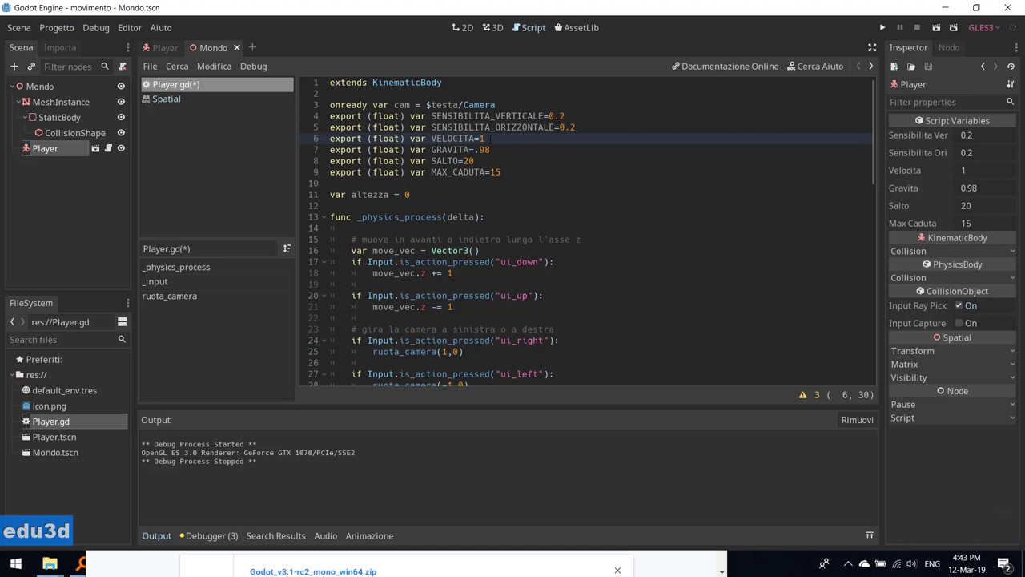
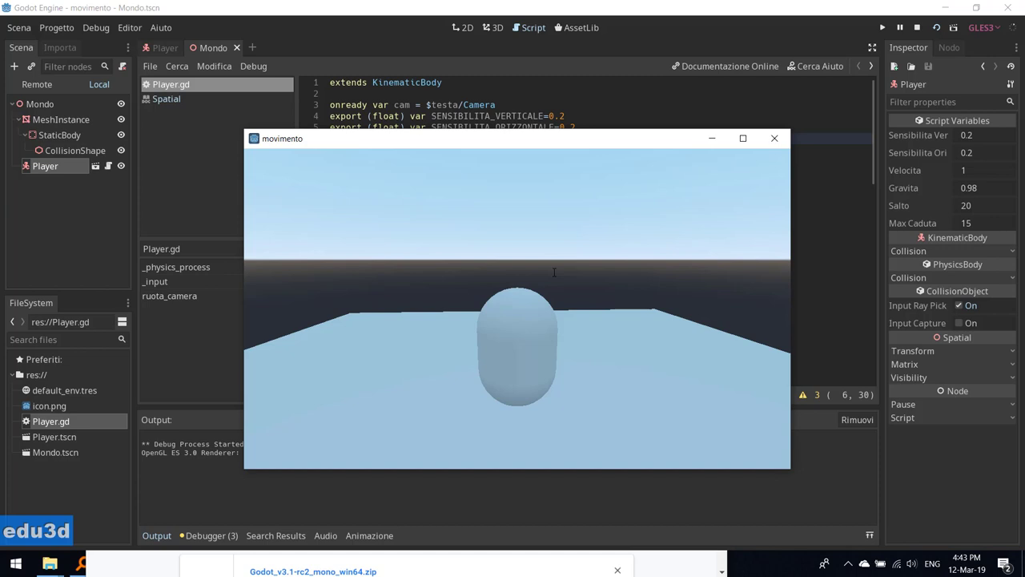
- Walk the player around with W and the arrow keys at speed 1, then stop the test game
key("w")
key("w")
type("WWWWWwwwwww")
key("w")
type("wwwWWWWwwww")
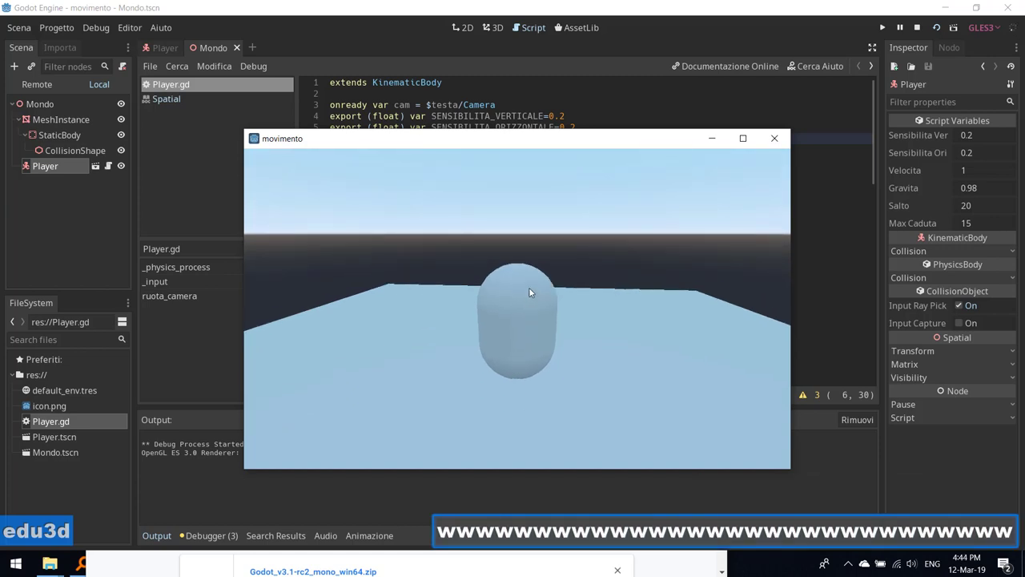
key("Up")
key("Up")
key("Up")
key("Down")
key("Down")
key("Down")
key("Left")
key("Left")
key("Left")
key("Right")
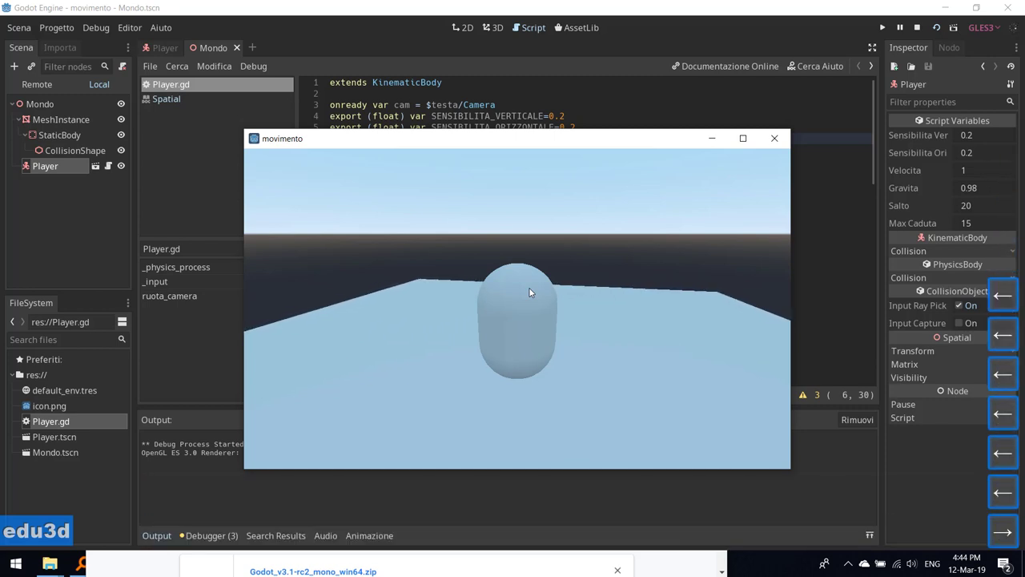
key("Left")
key("Right")
key("Right")
key("Right")
key("Left")
key("Right")
key("Up")
key("Up")
key("Up")
key("Down")
key("Down")
key("Down")
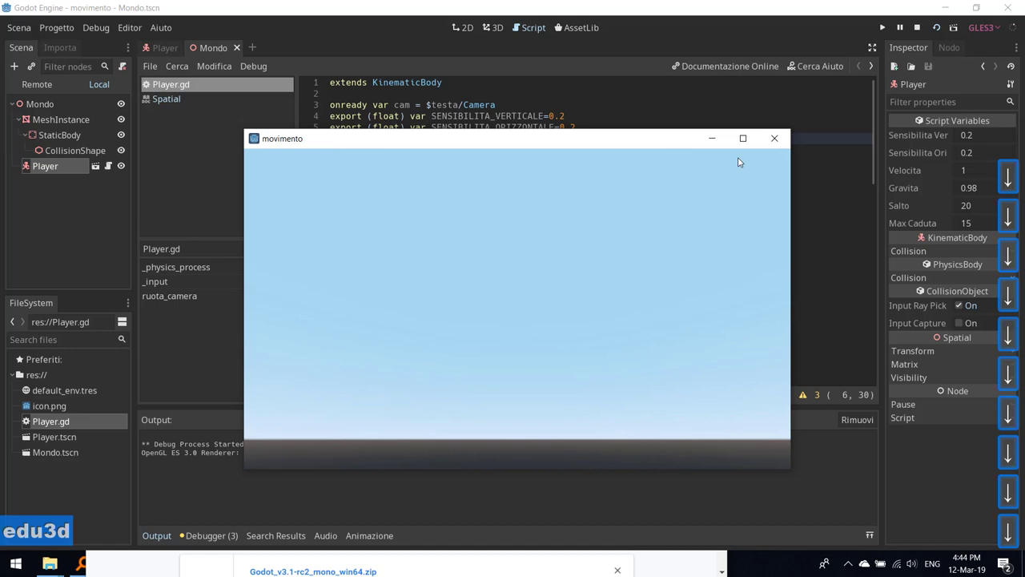
left_click(773, 144)
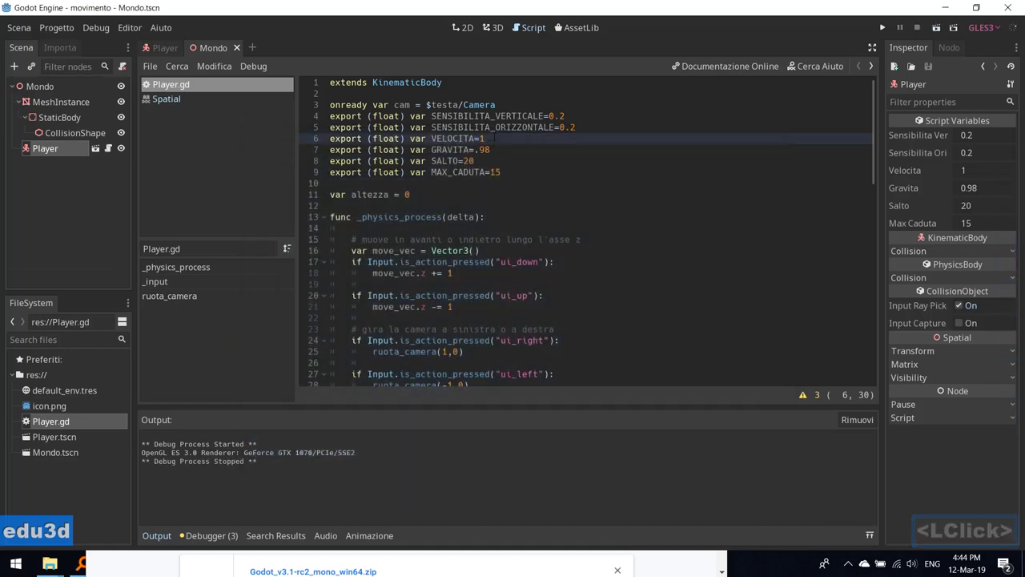
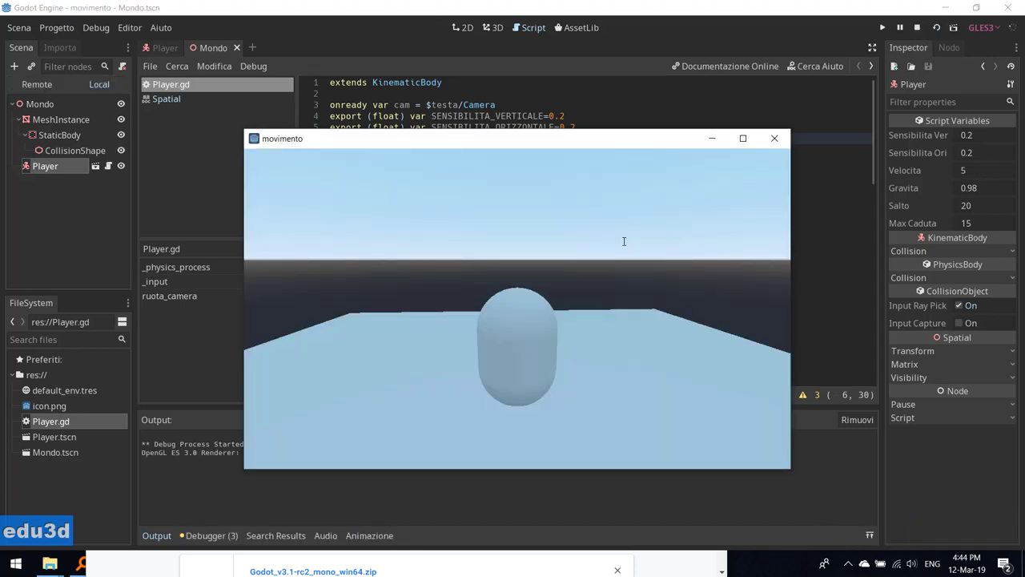
- Move the capsule forward and back in the relaunched game to check the new speed
key("Up")
key("Up")
key("Down")
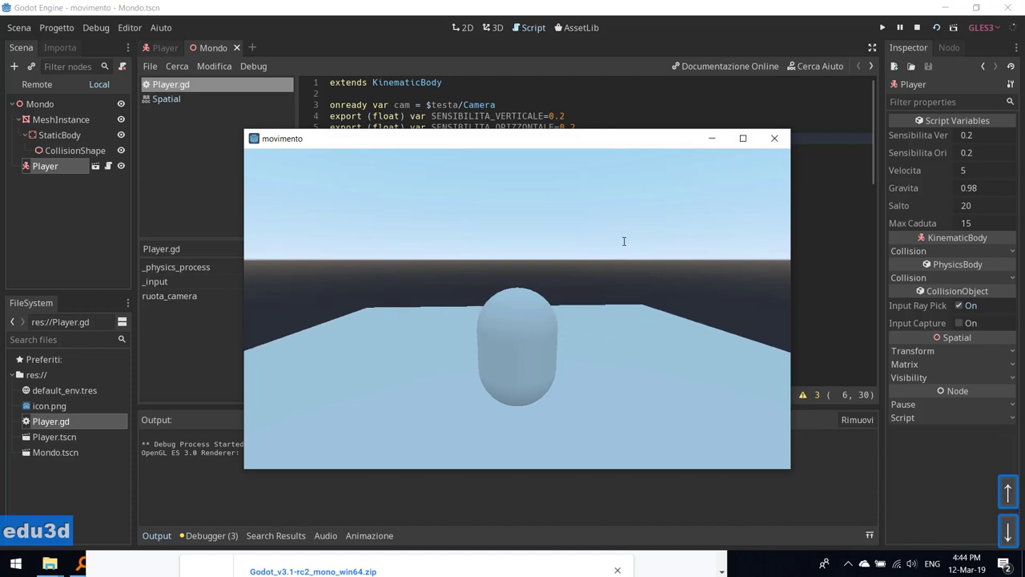
- Stop the test and set VELOCITA to 3 and SALTO to 50 in Player.gd
left_click(779, 145)
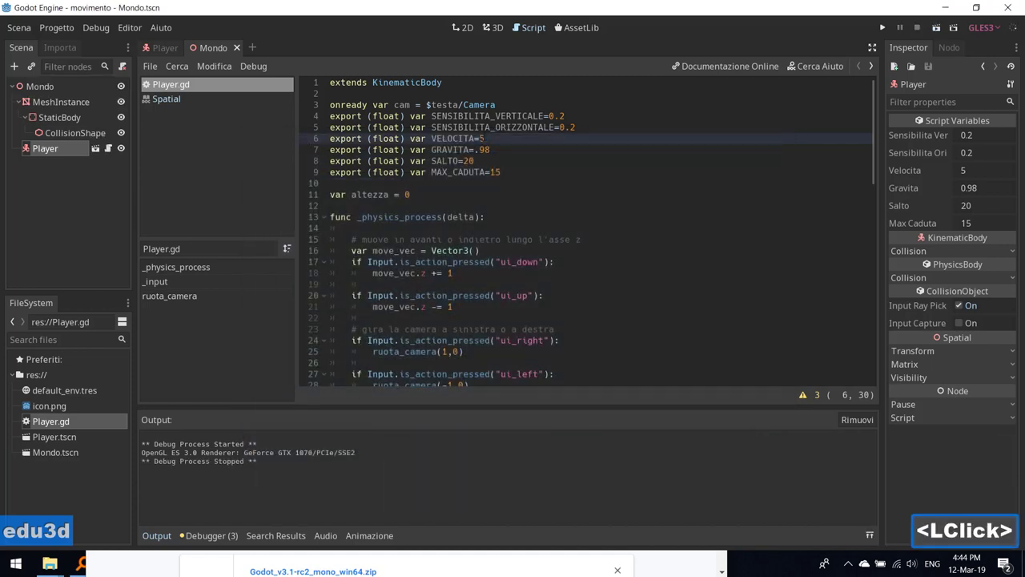
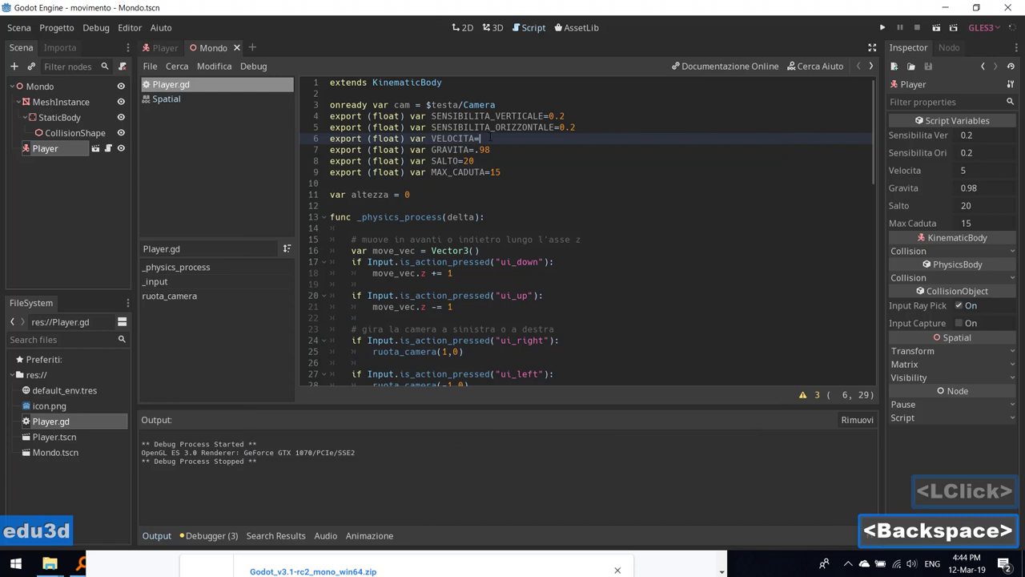
key("3")
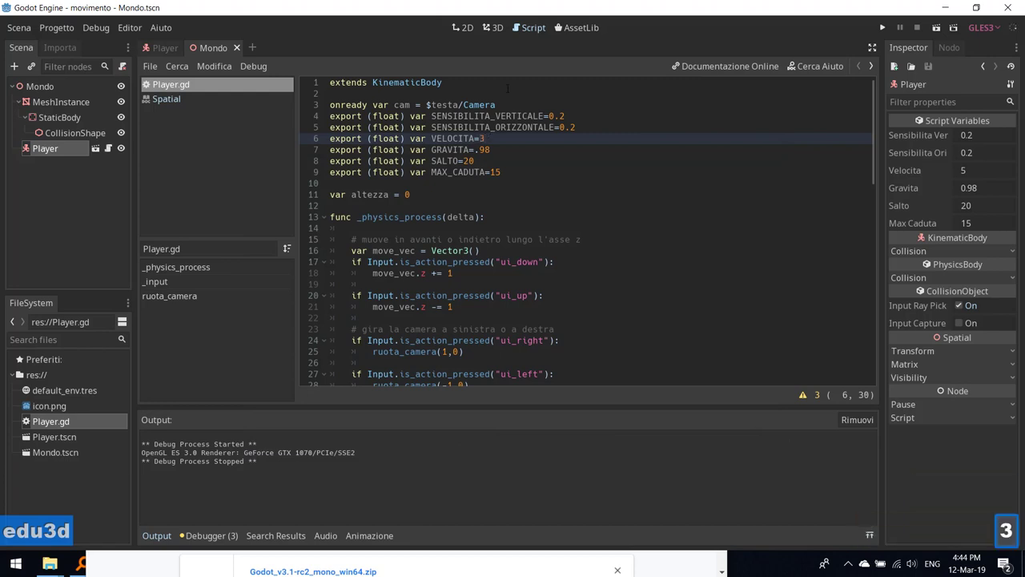
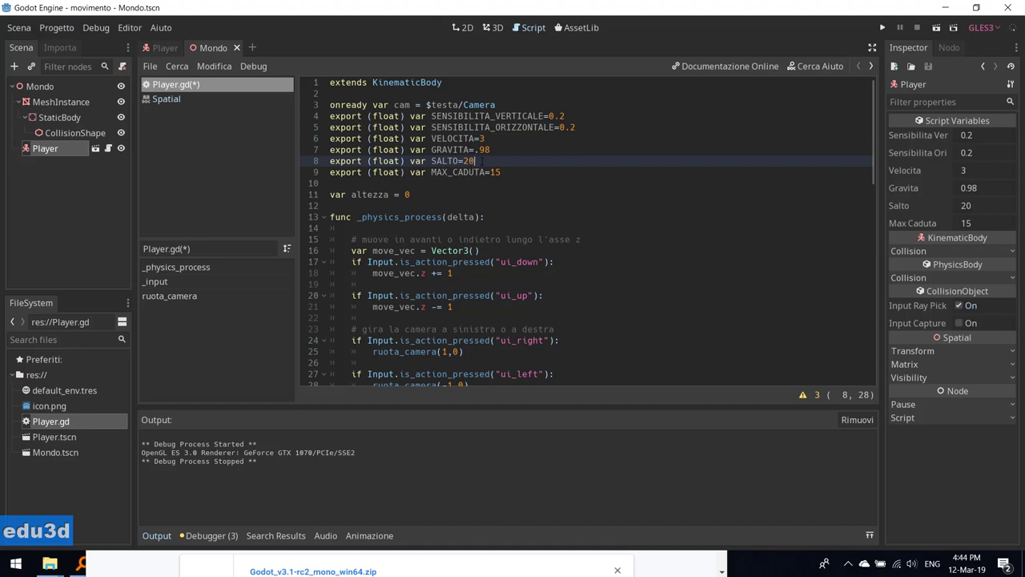
key("BackSpace")
key("BackSpace")
type("50")
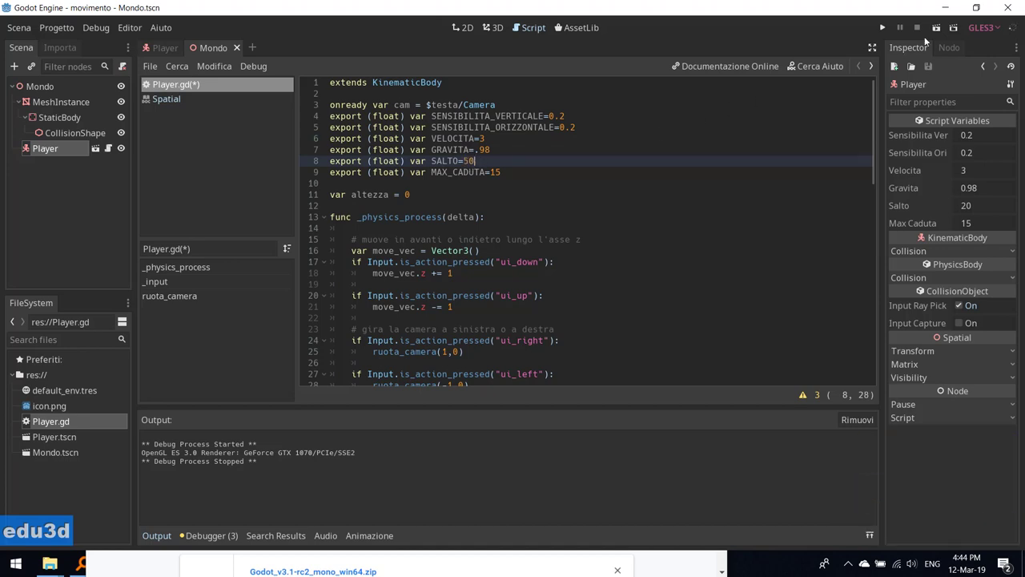
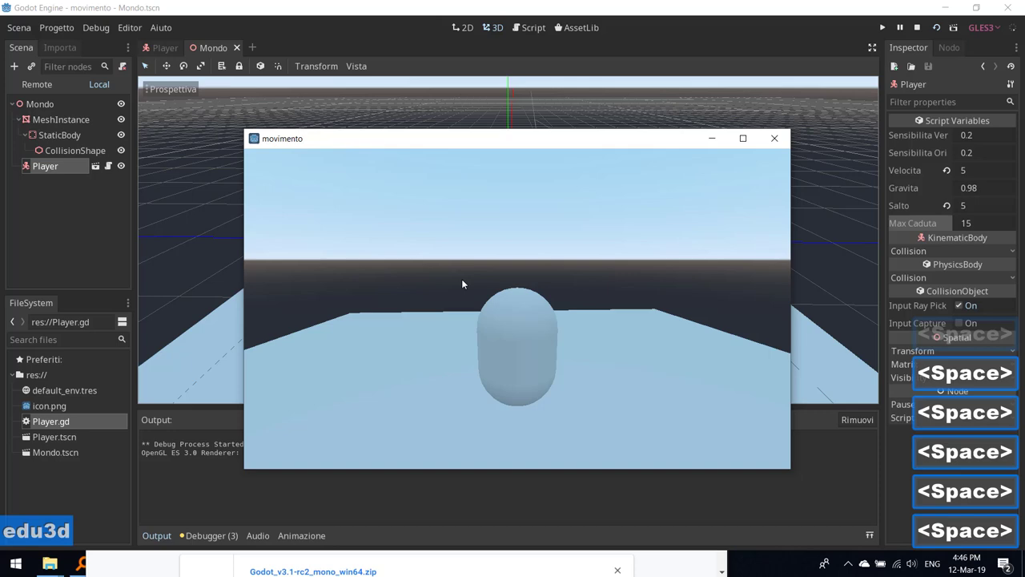
- Apply the VELOCITA and SALTO script variables to the Player in the Mondo Inspector
left_click(777, 141)
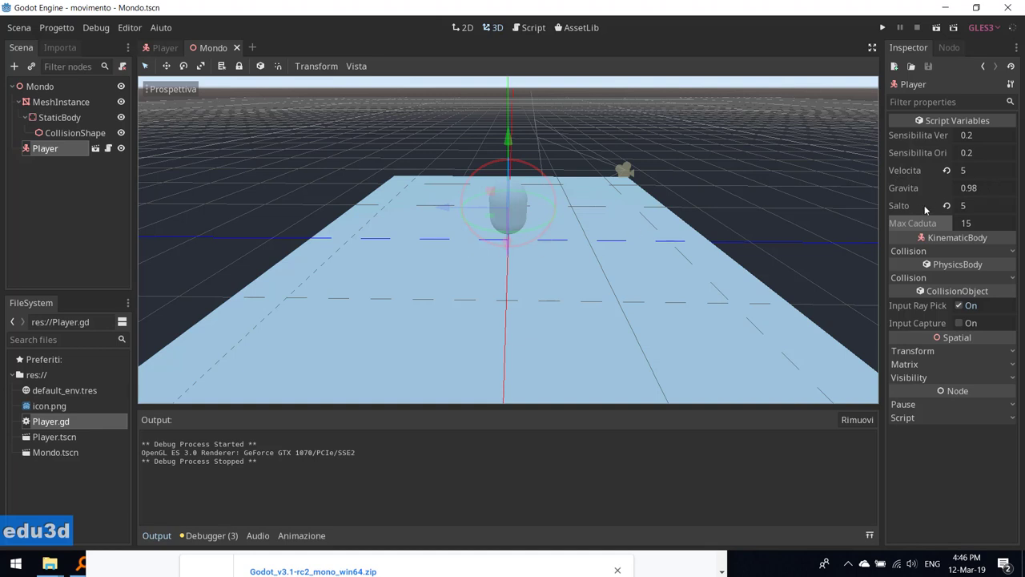
left_click(950, 173)
left_click(950, 208)
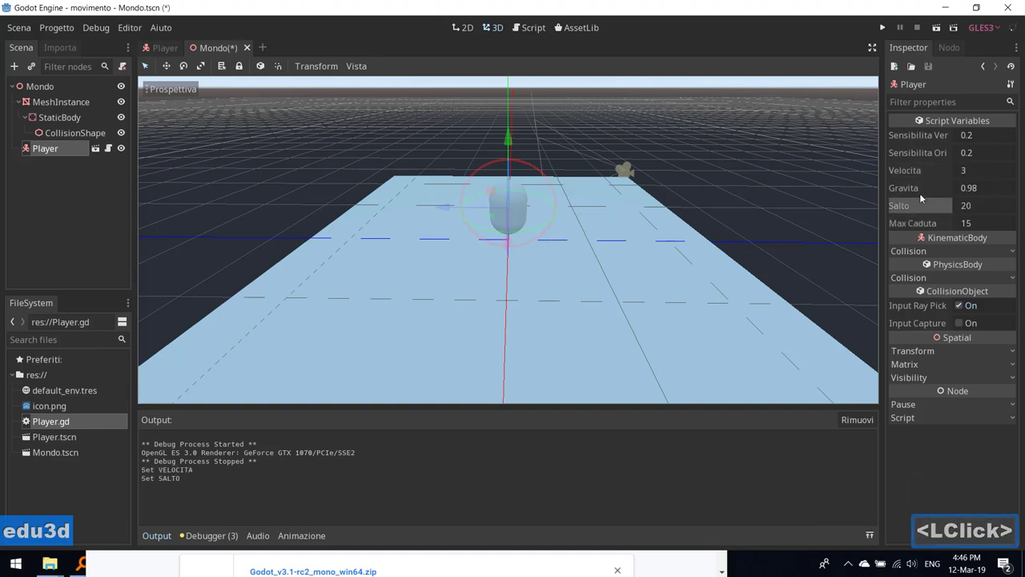
left_click(929, 223)
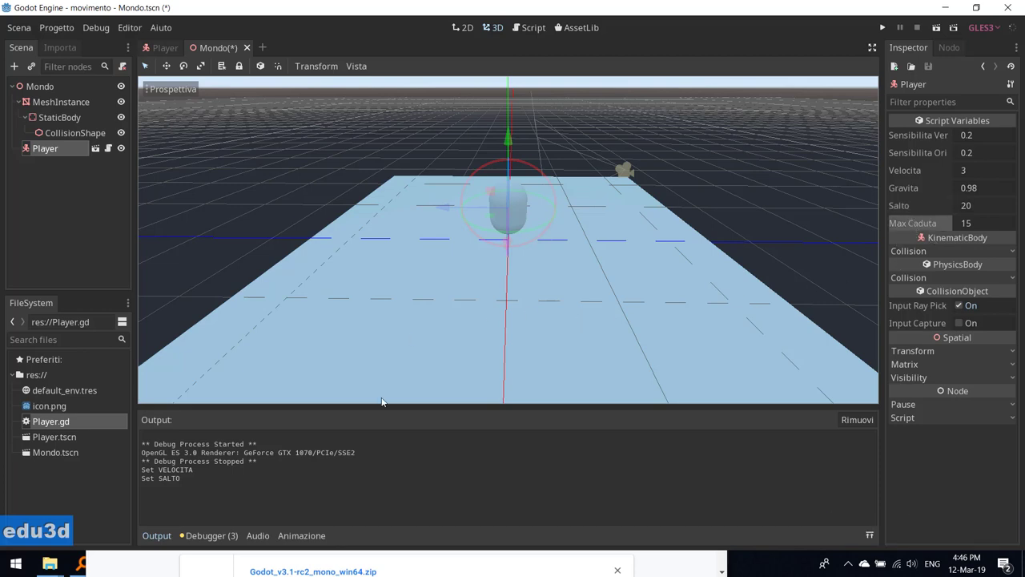
- Orbit and zoom the 3D view around the Mondo scene with the Player capsule
scroll("up", 3)
scroll("down", 3)
middle_click(418, 269)
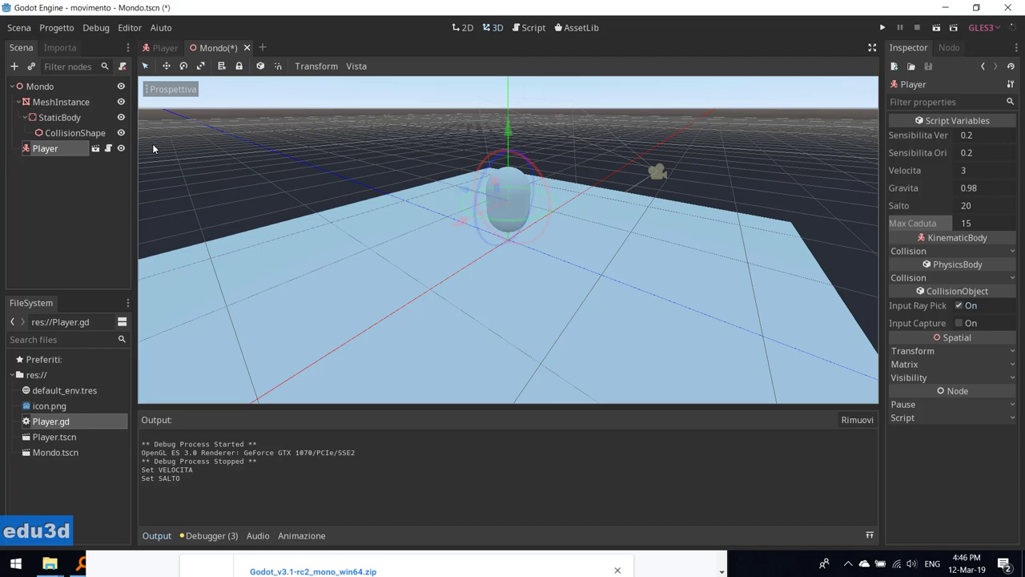
scroll("up", 3)
scroll("down", 3)
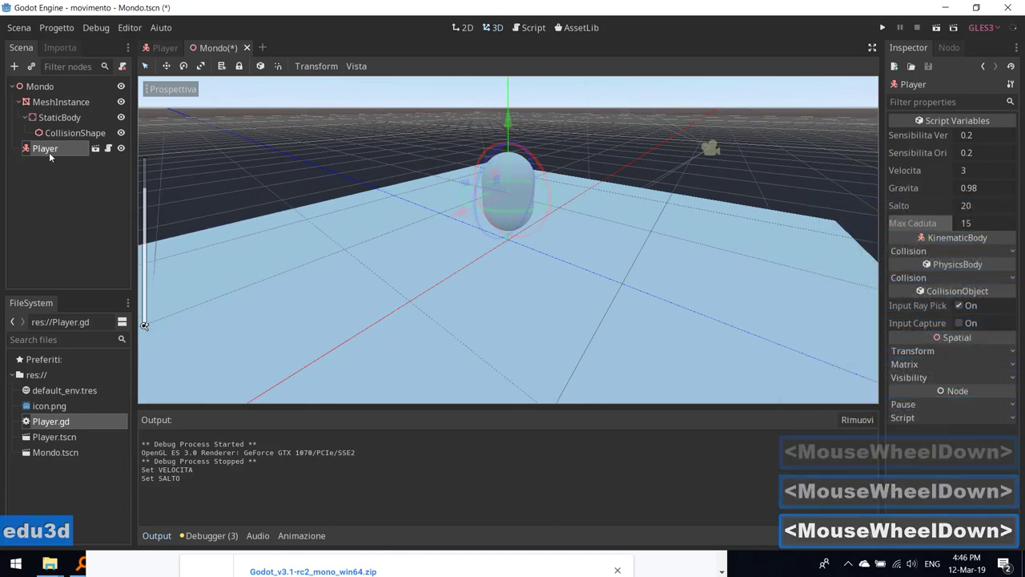
left_click(104, 152)
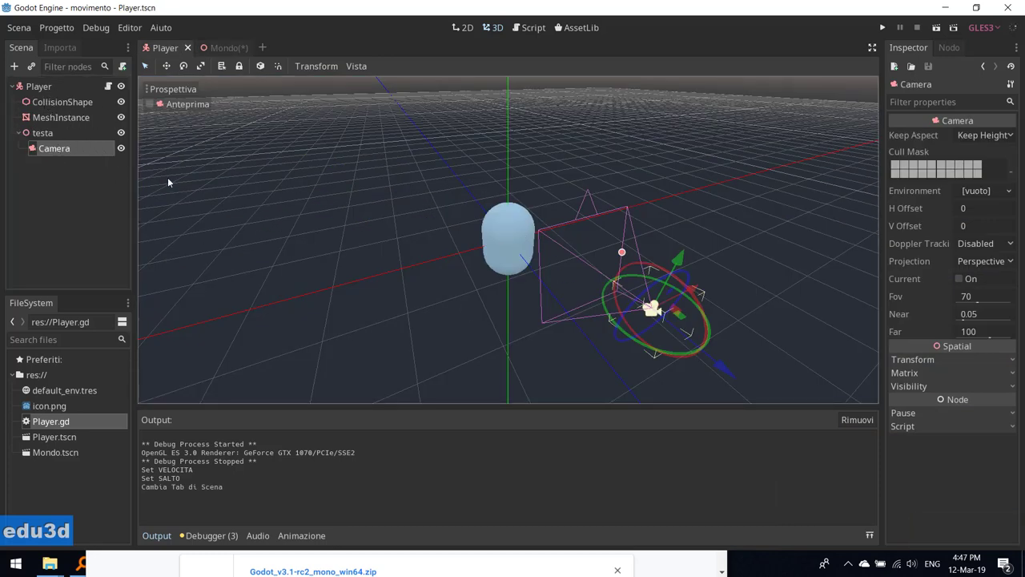
scroll("up", 3)
left_click(44, 119)
left_click(54, 102)
left_click(52, 120)
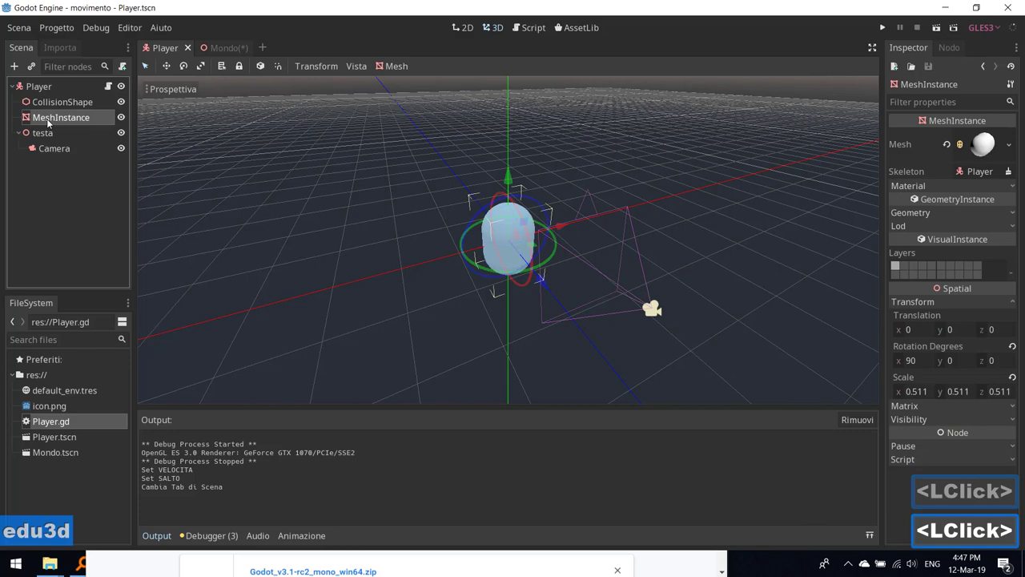
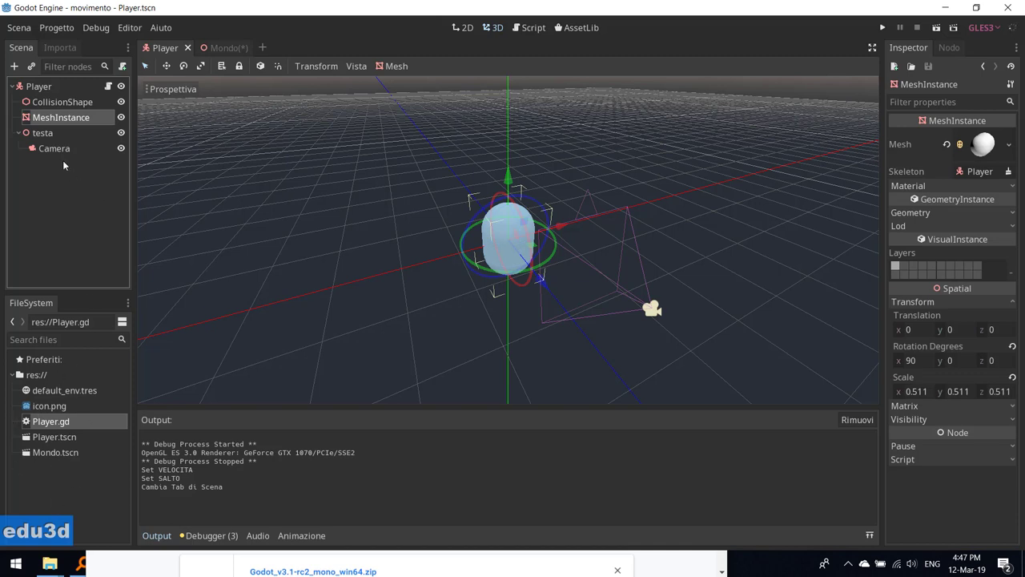
left_click(55, 138)
left_click(62, 151)
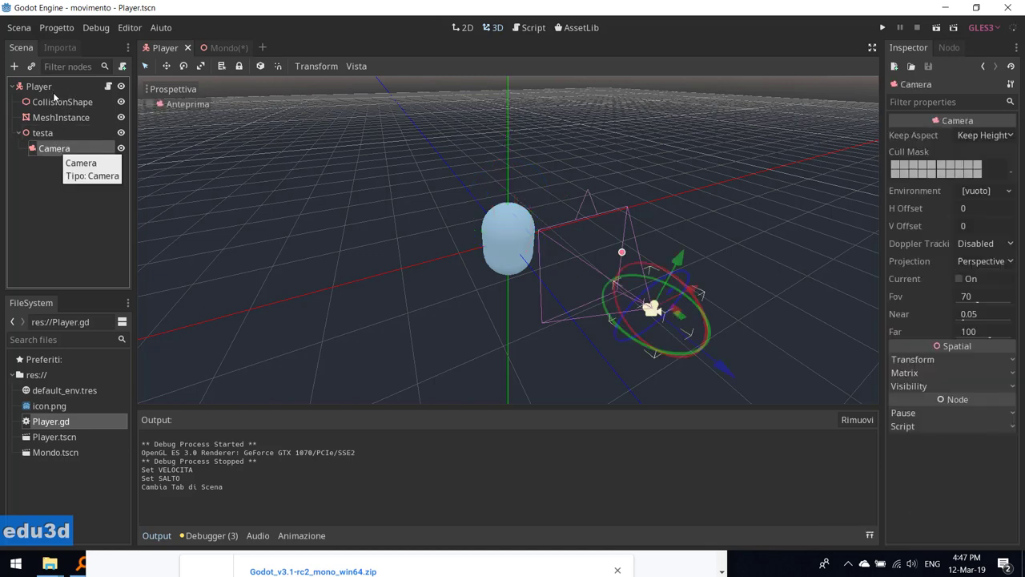
left_click(53, 90)
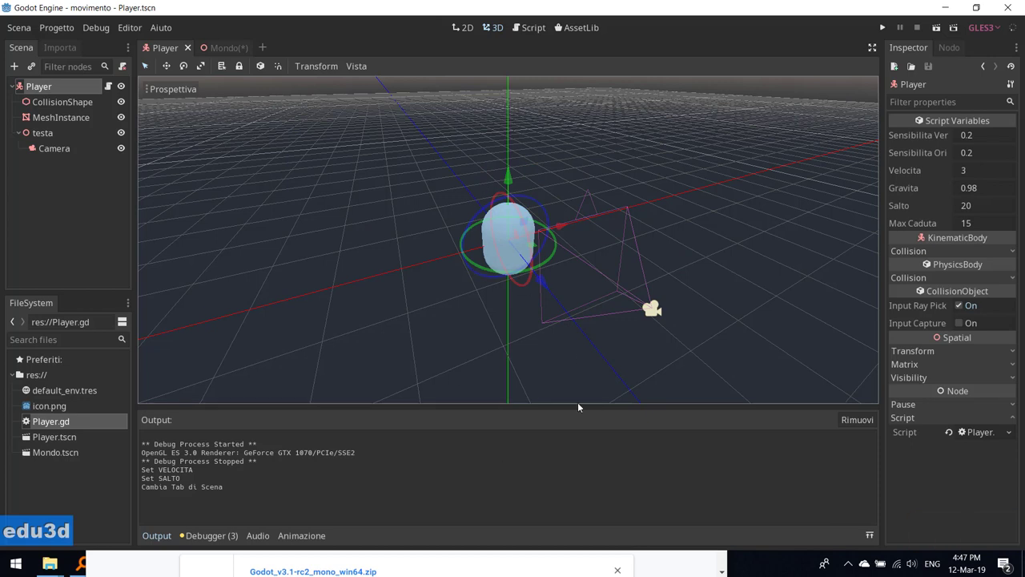